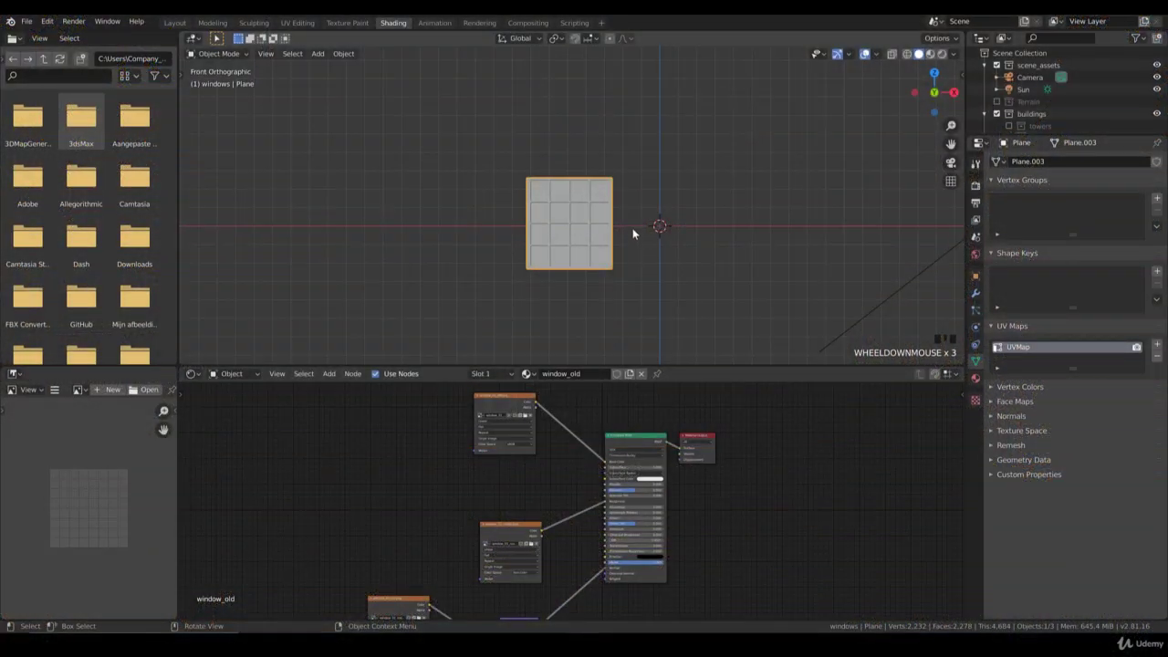
Select the window, inspect it from an angle and scale it slightly along Y.
click(610, 241)
drag(609, 264, 635, 250)
scroll(up, 3)
drag(581, 261, 604, 251)
scroll(up, 3)
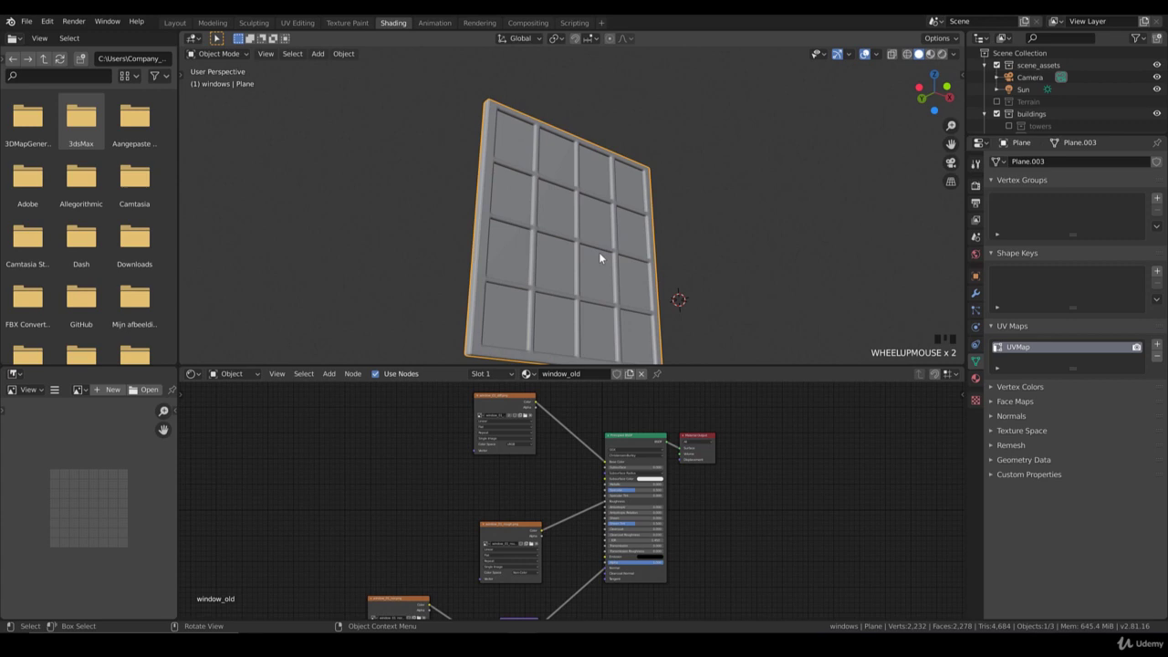
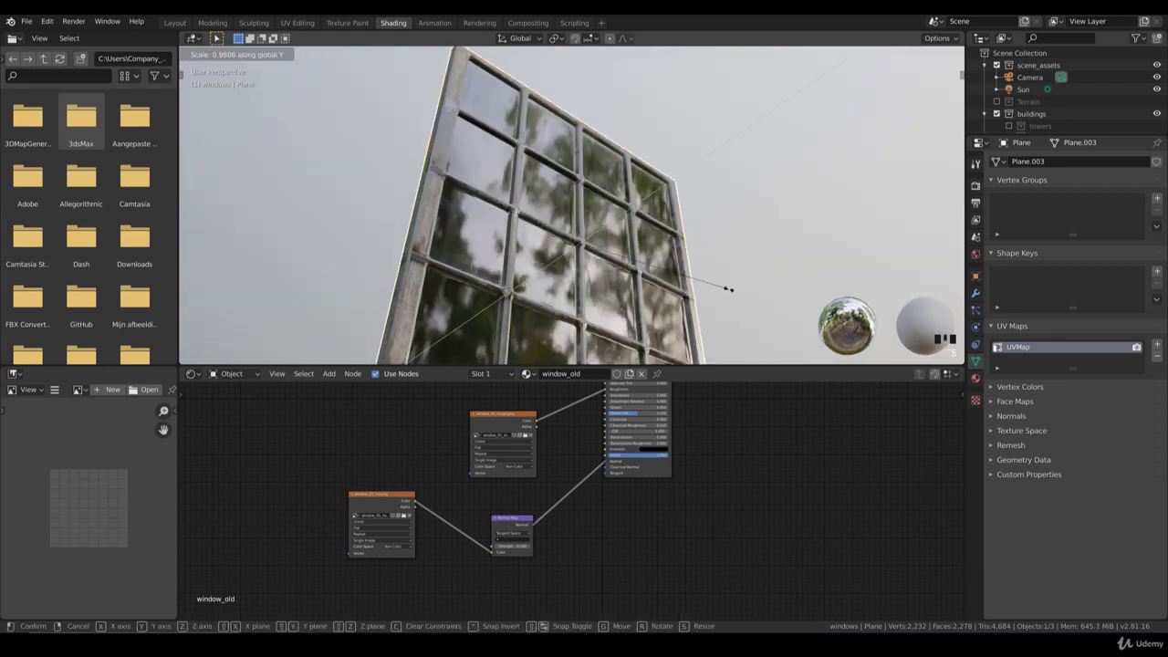
key(s)
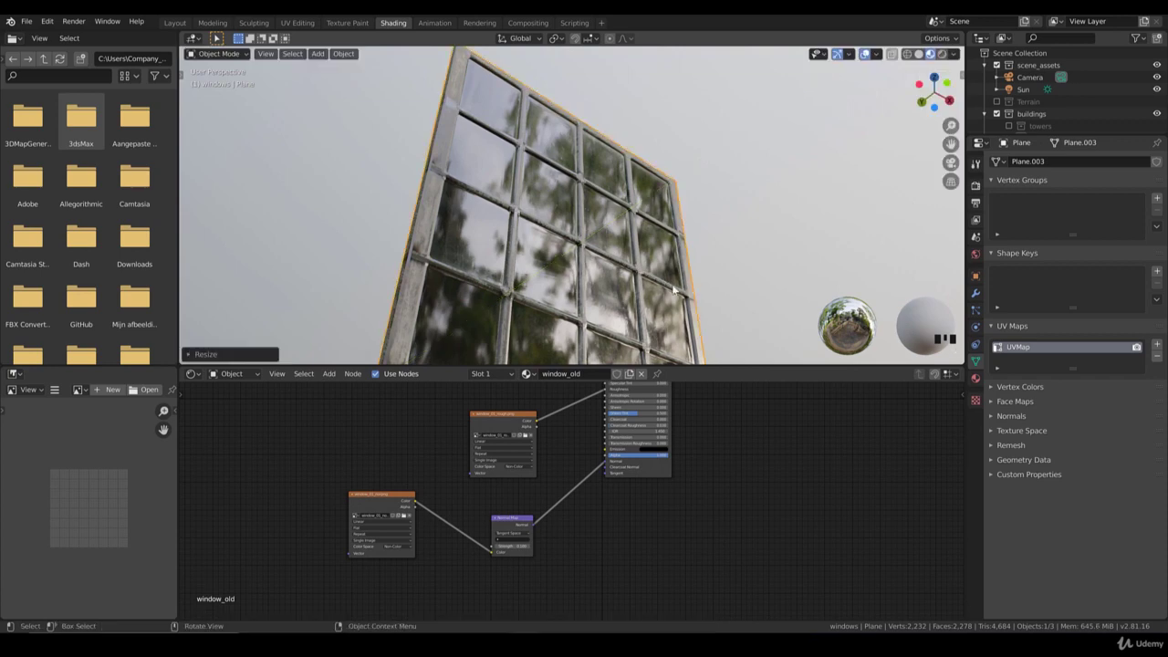
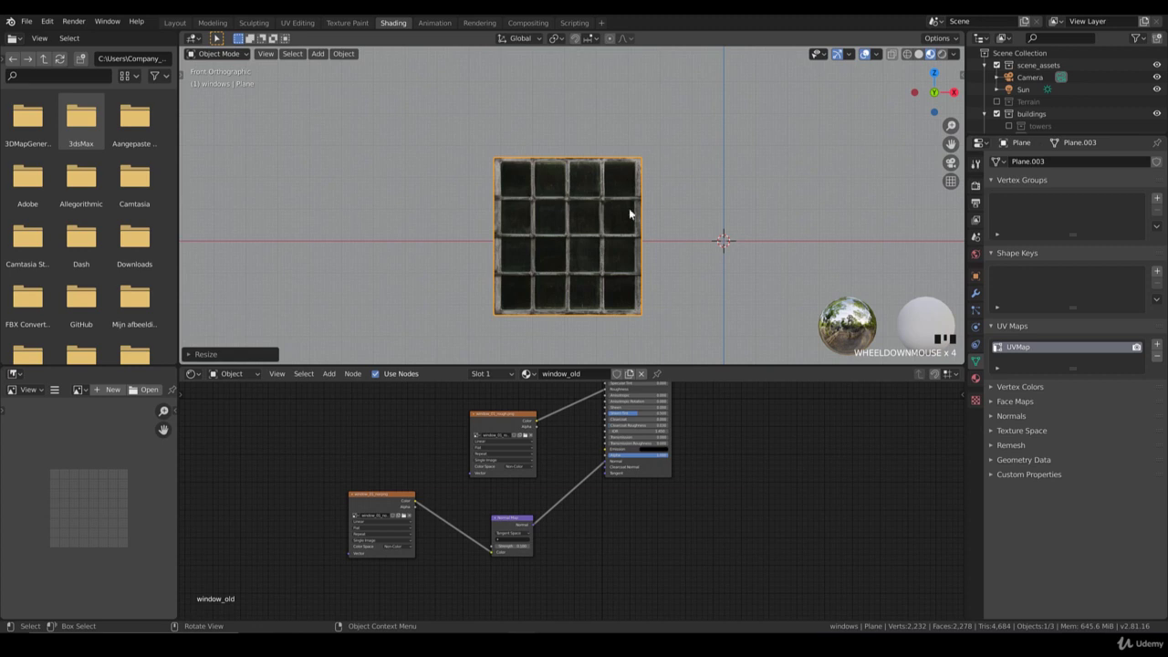
Add a new plane, stand it upright and move and scale it to cover the window.
key(z)
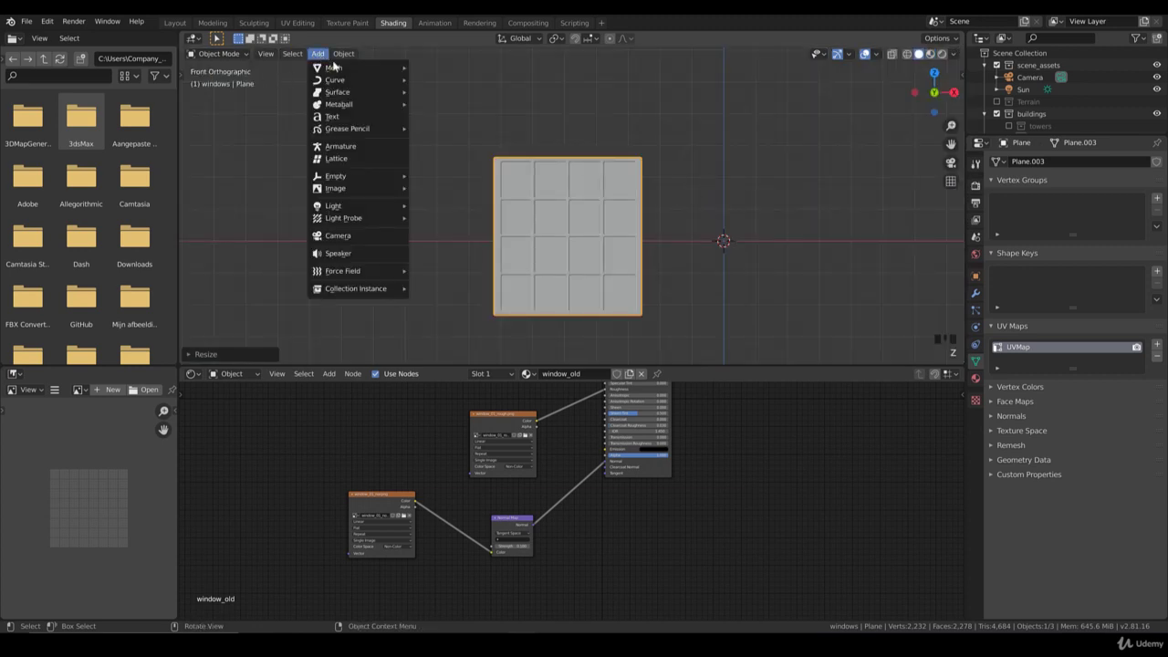
drag(462, 71, 721, 237)
key(r)
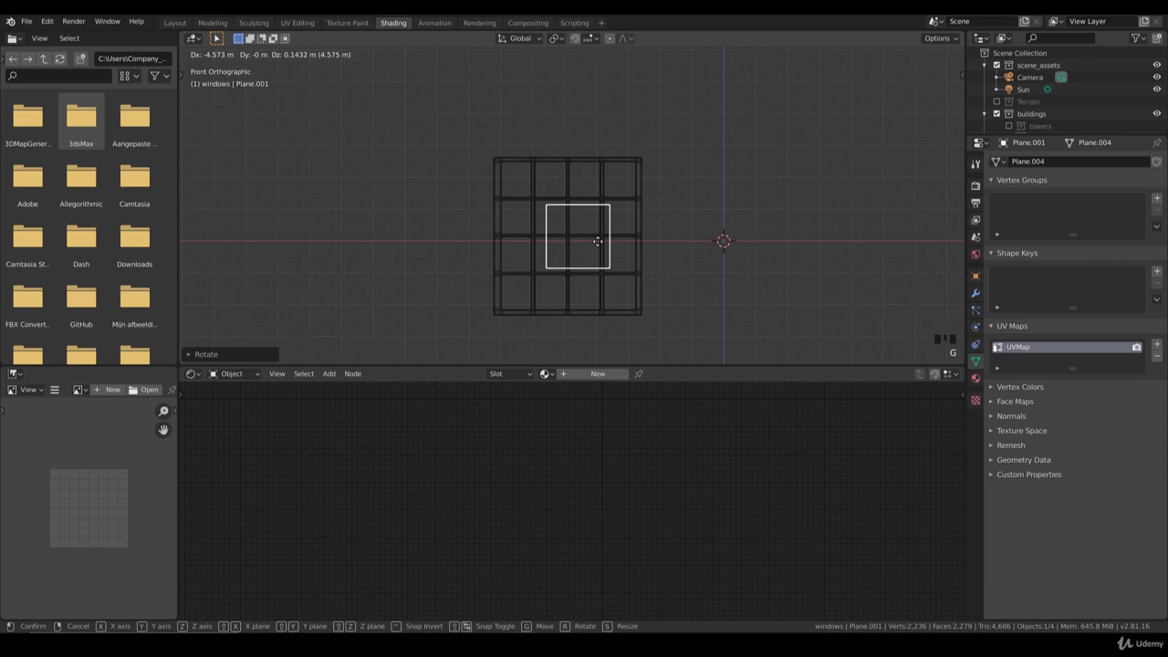
key(Tab)
key(Tab)
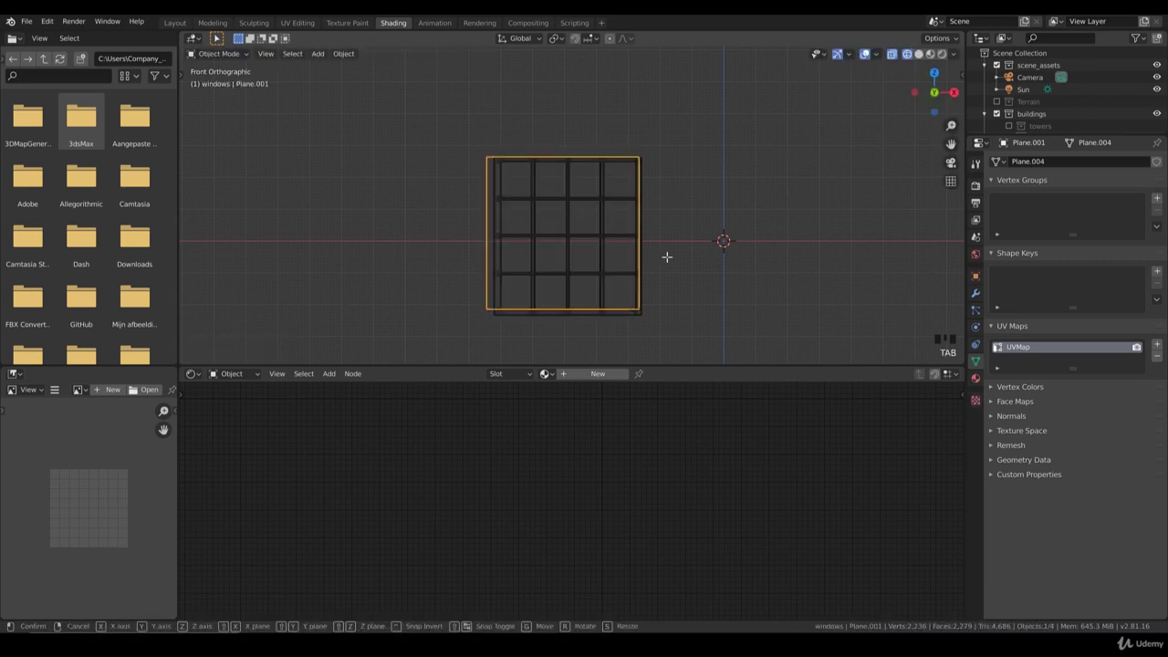
key(Tab)
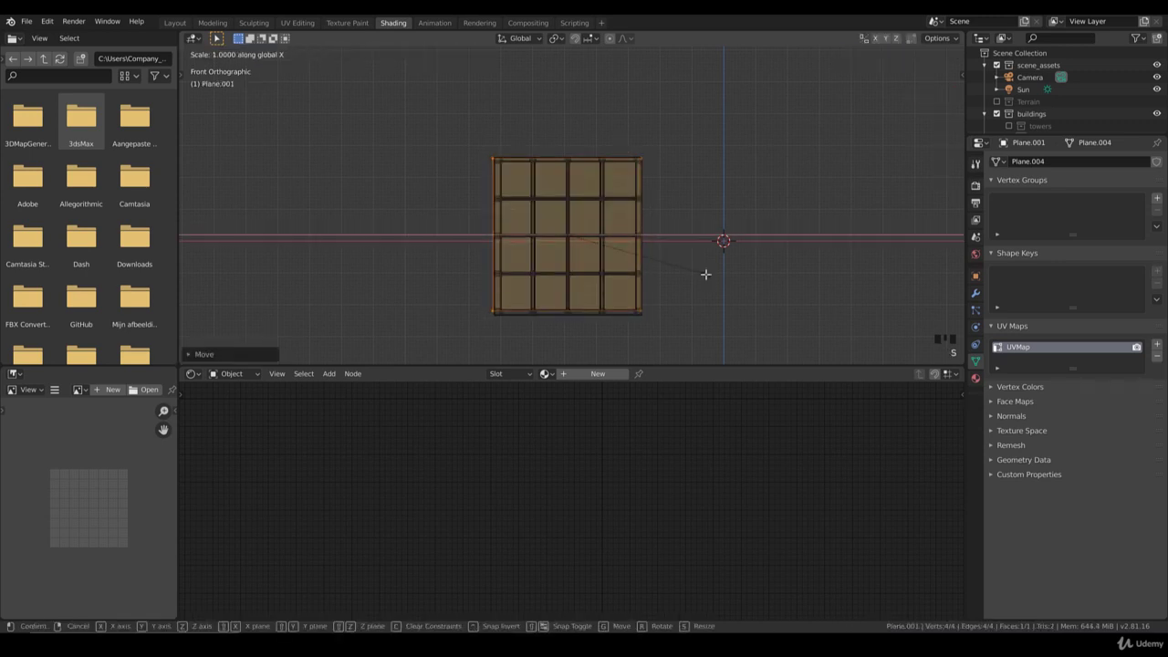
key(s)
In Edit Mode enlarge the plane slightly, inset a border rim and delete the inner face.
key(g)
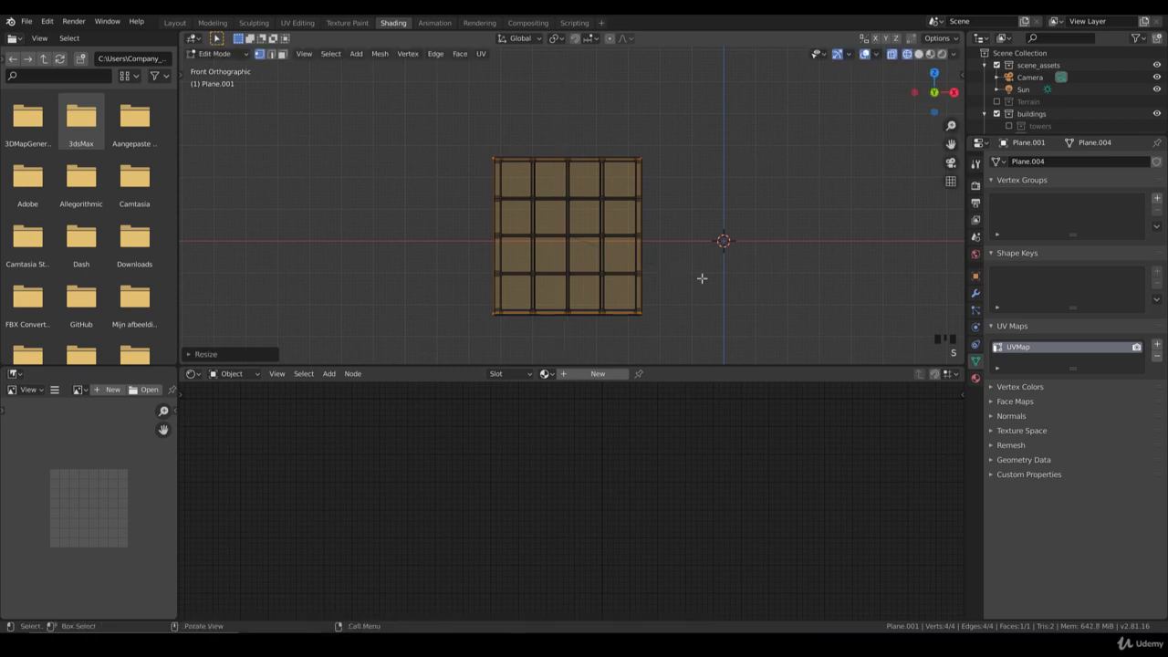
scroll(up, 3)
key(s)
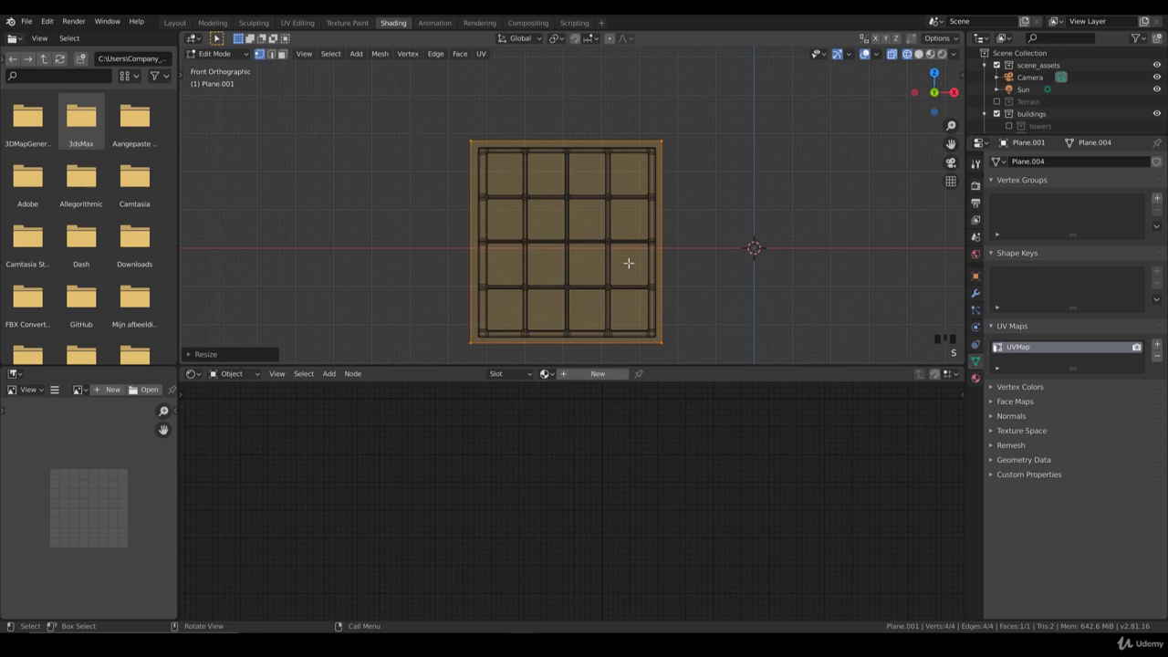
key(i)
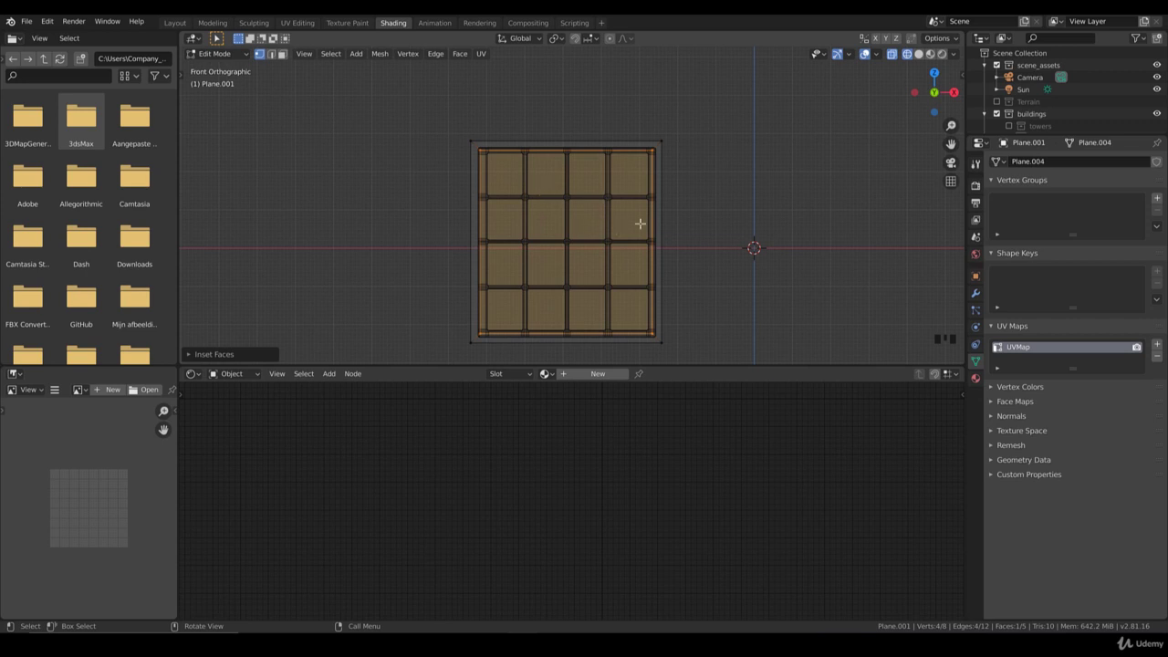
key(x)
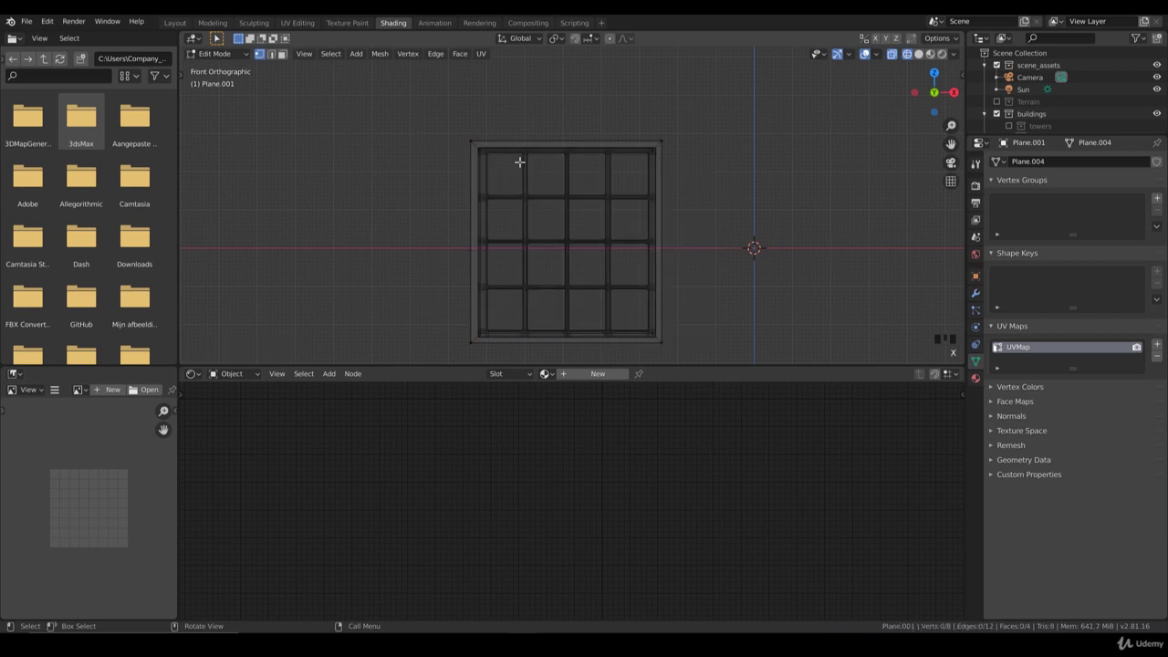
click(493, 153)
Back in Object Mode, move the border frame along Y to sit flush in front of the window.
key(ctrl+l)
key(KP_7)
key(e)
key(Tab)
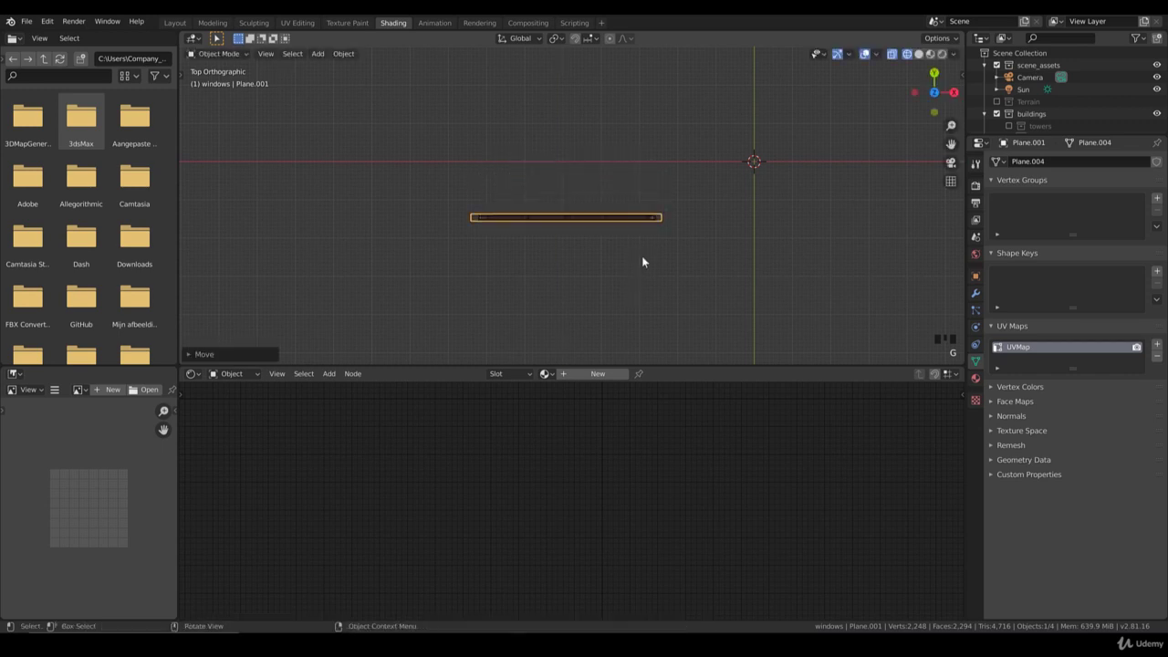
Create a new window_frame material on the border with an Image Texture feeding Base Color.
key(KP_1)
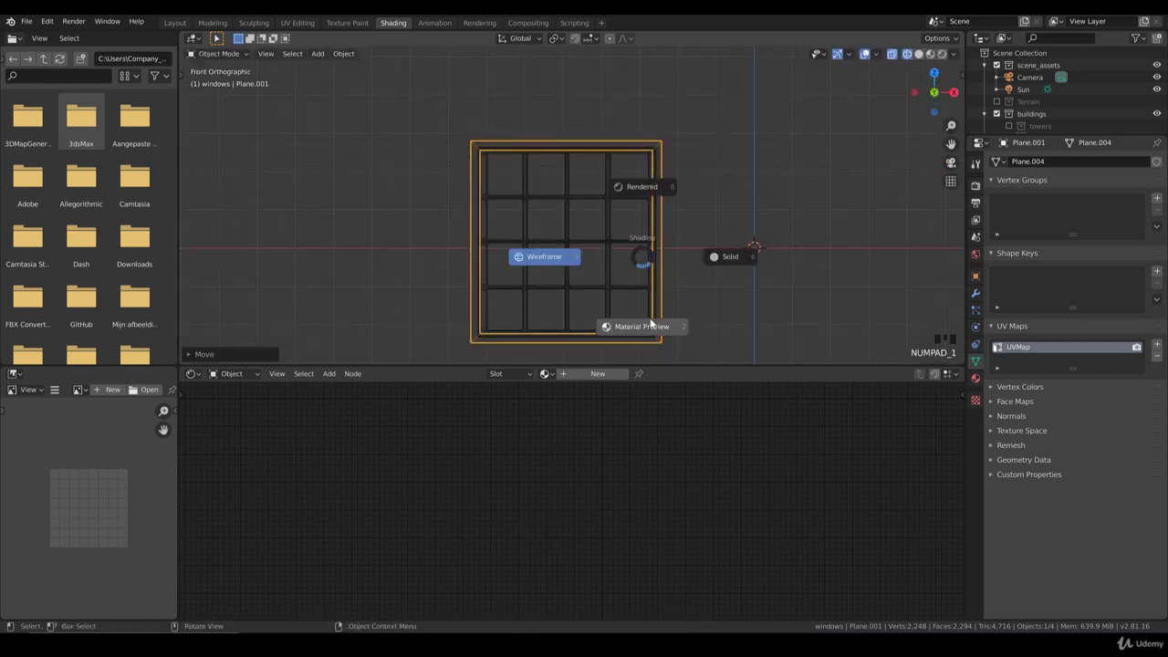
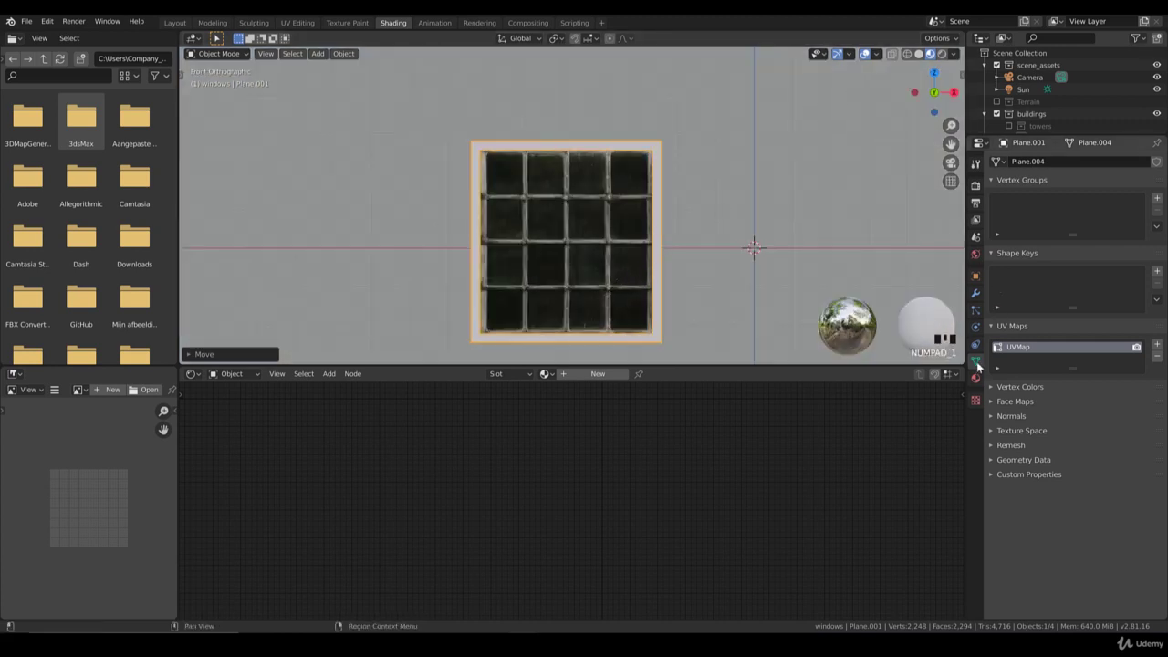
drag(1069, 212, 867, 316)
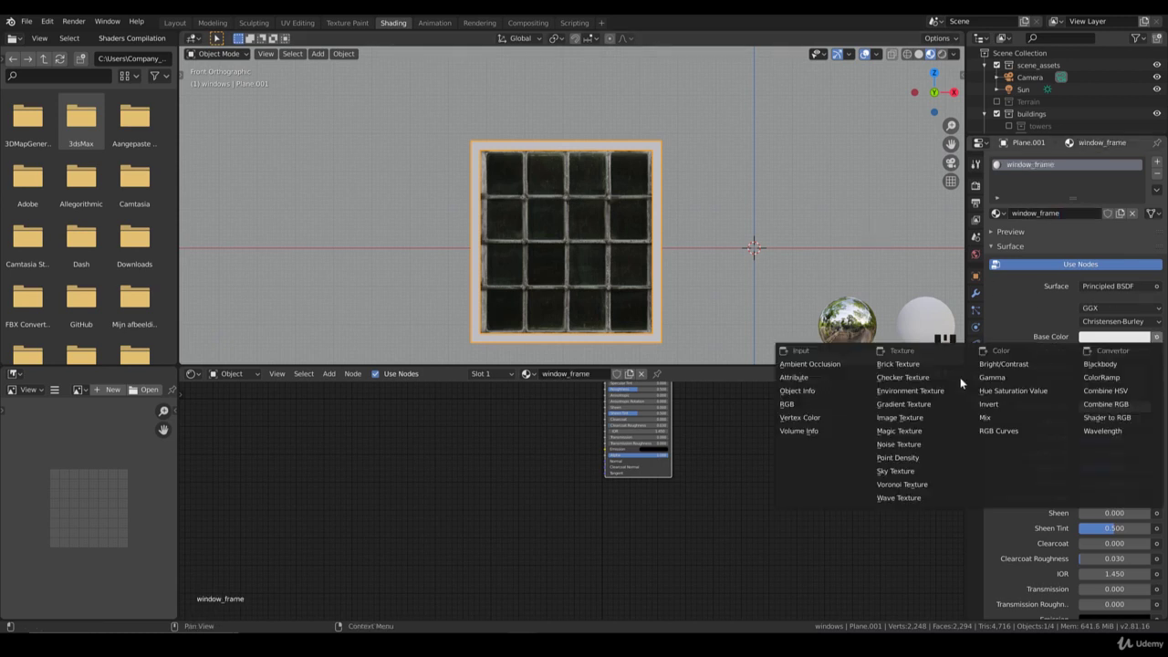
drag(871, 318, 768, 500)
Load the wooden border image and cube-project the whole frame's UVs in Edit Mode.
key(Tab)
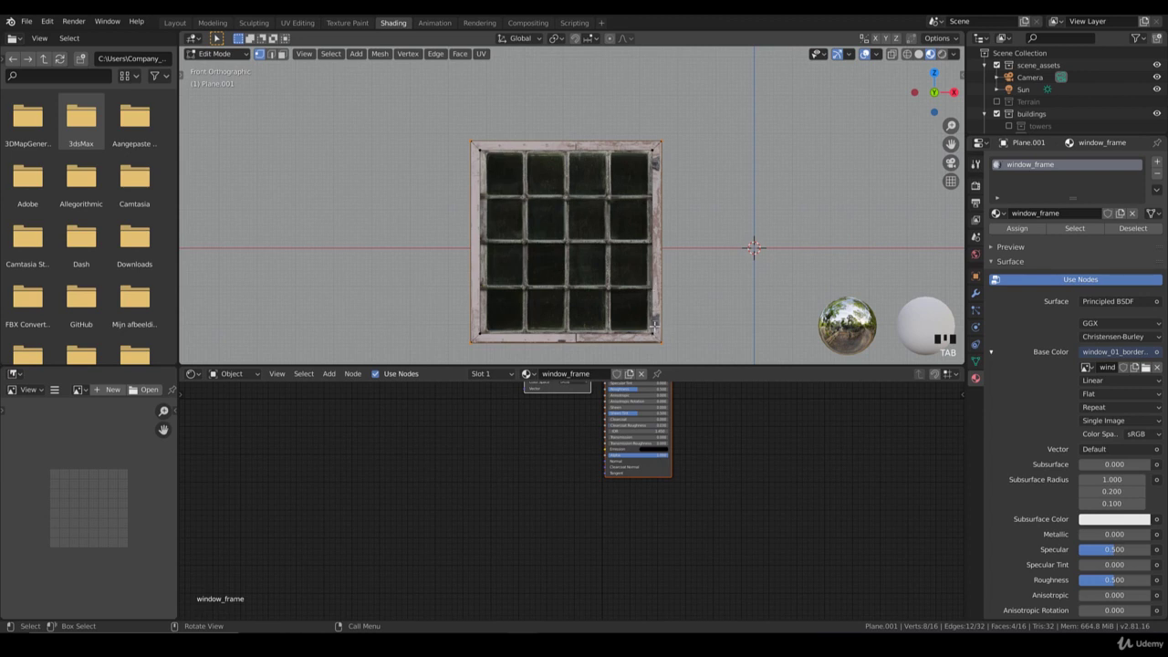
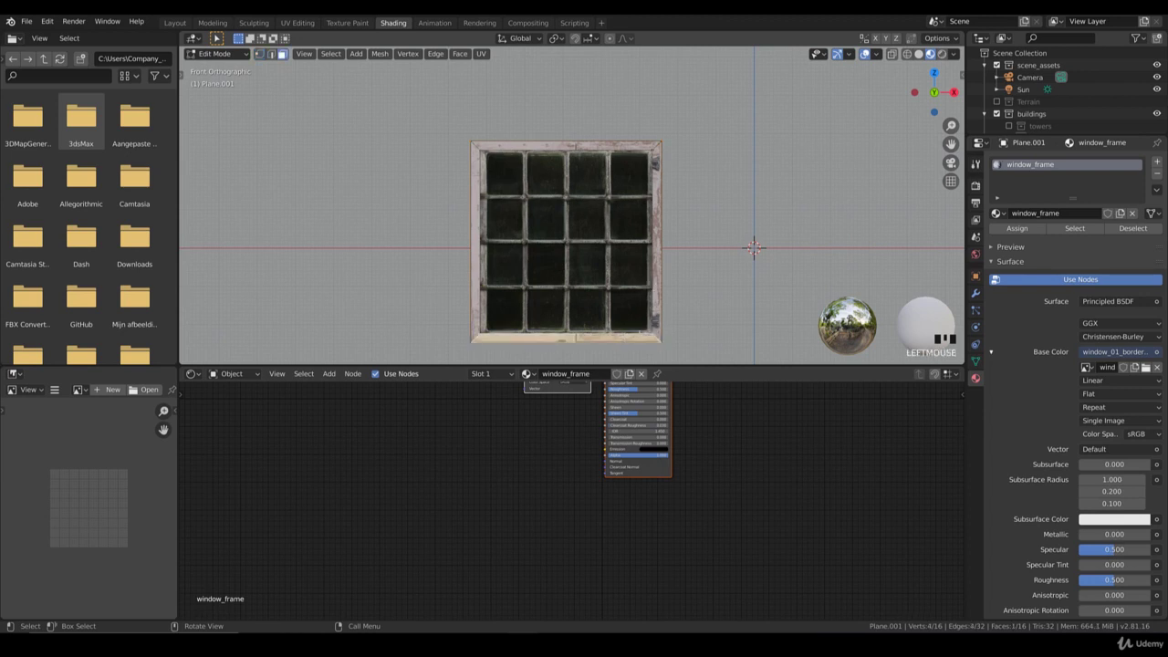
key(ctrl+l)
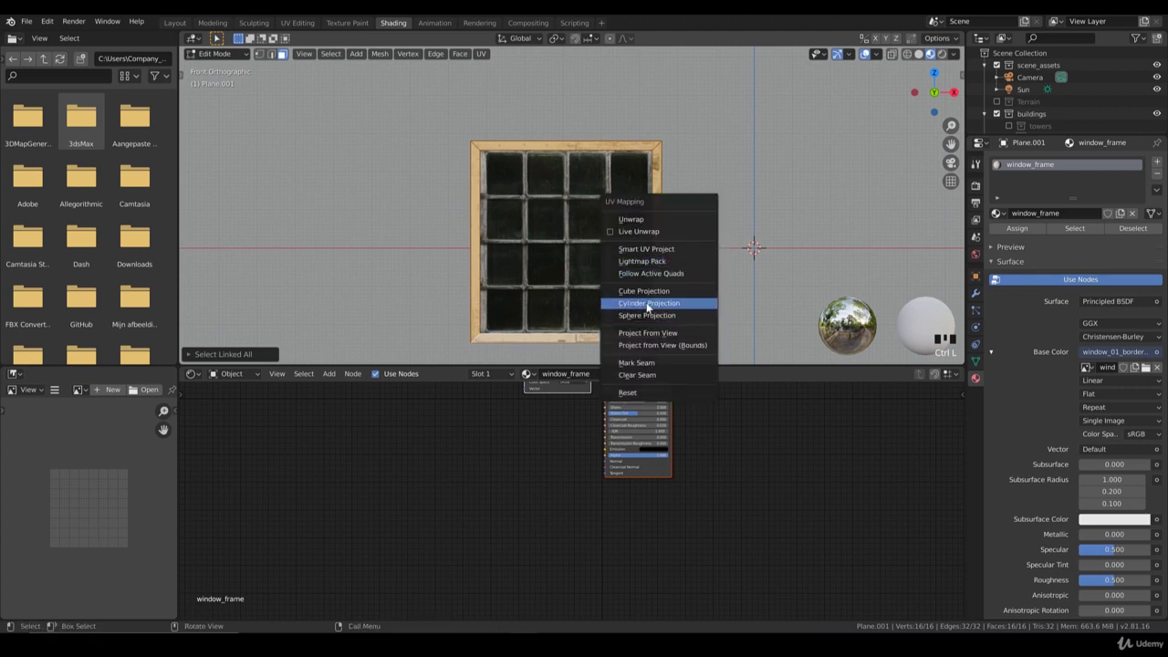
key(u)
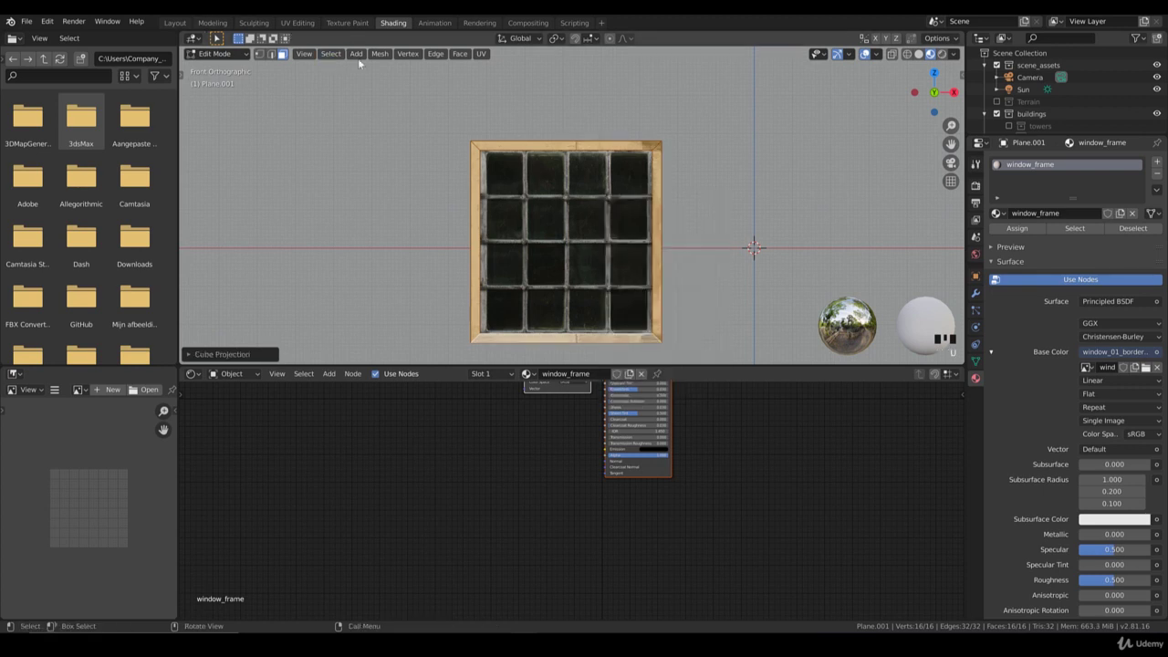
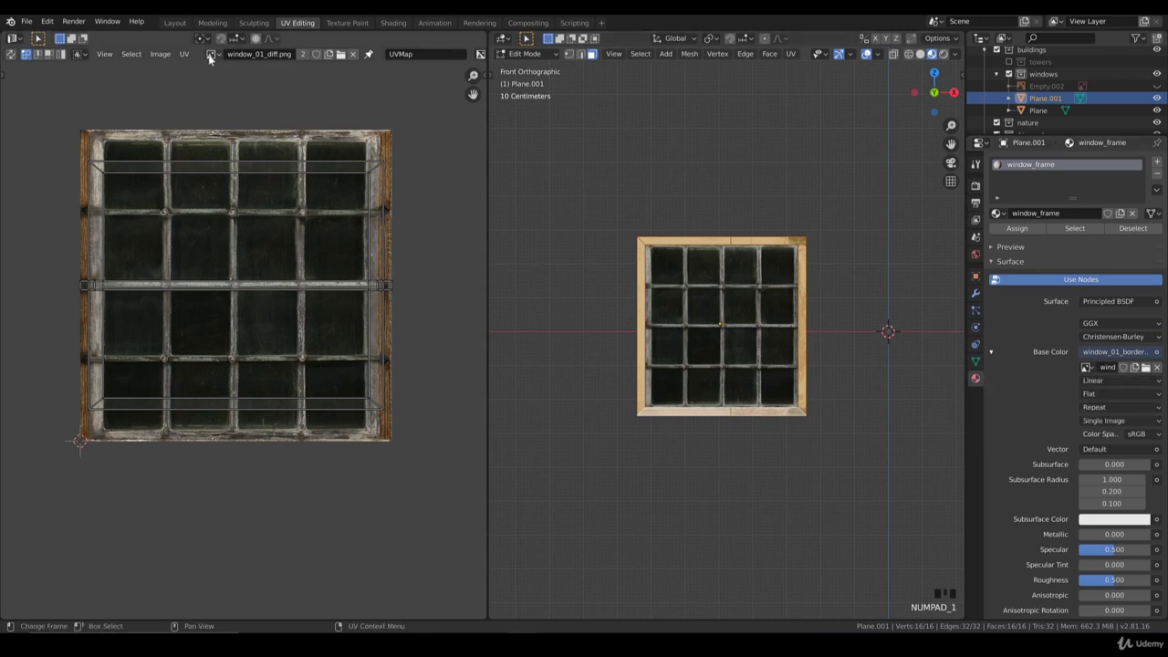
Show the border image in the UV editor and lay the top strip's UVs along the top plank.
click(211, 58)
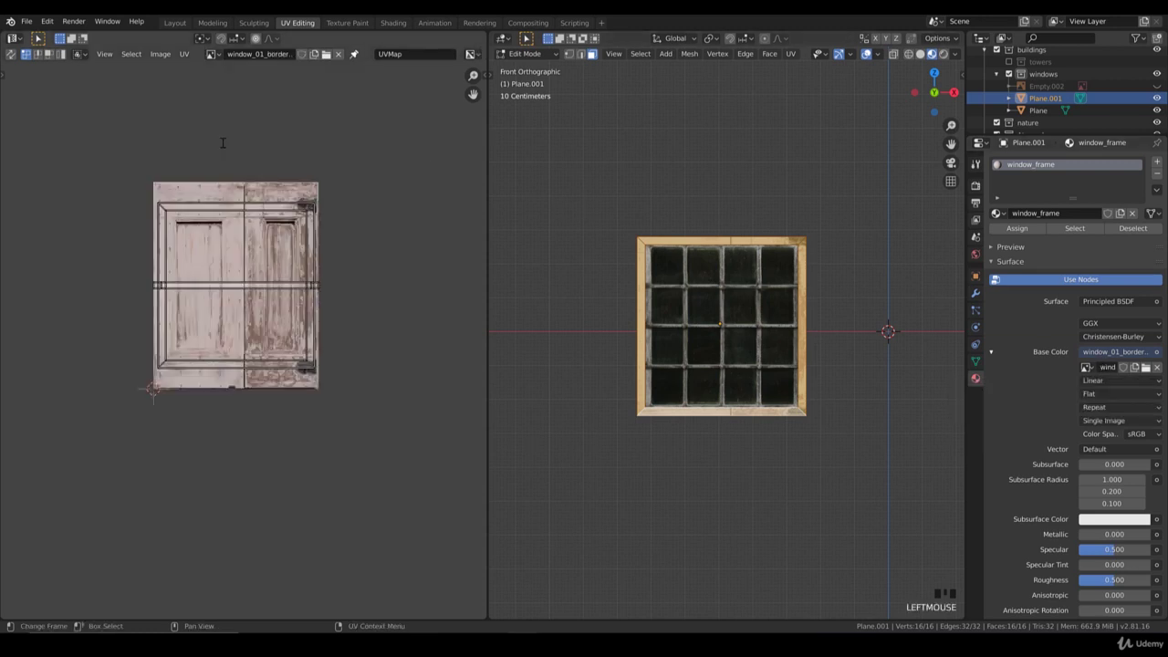
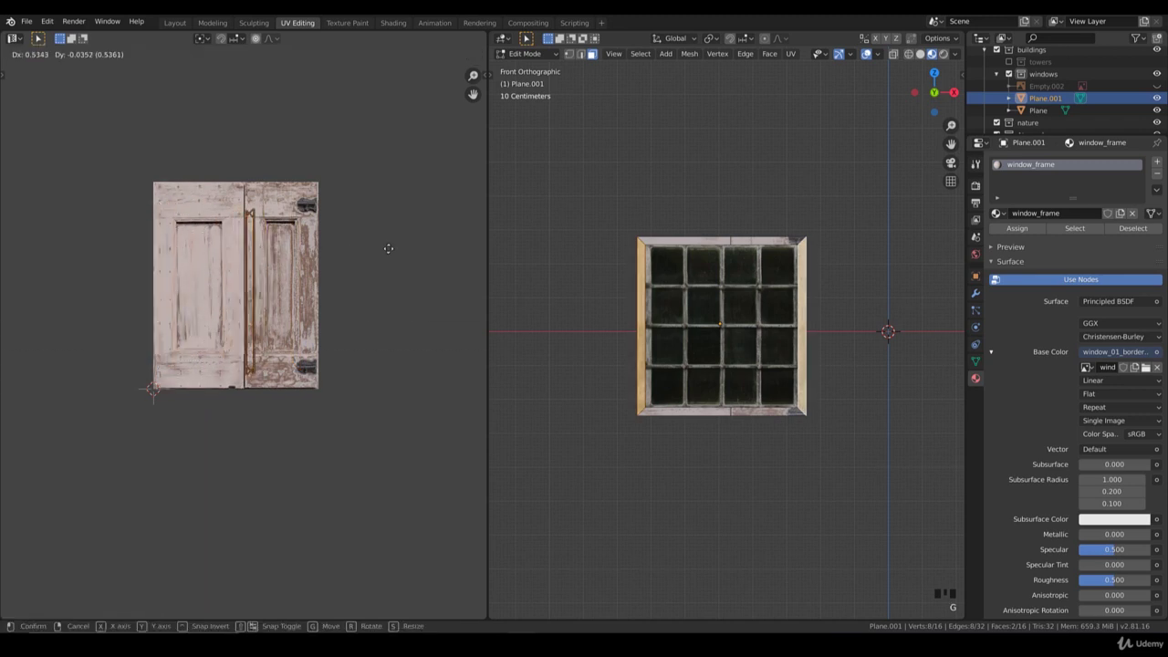
key(g)
key(s)
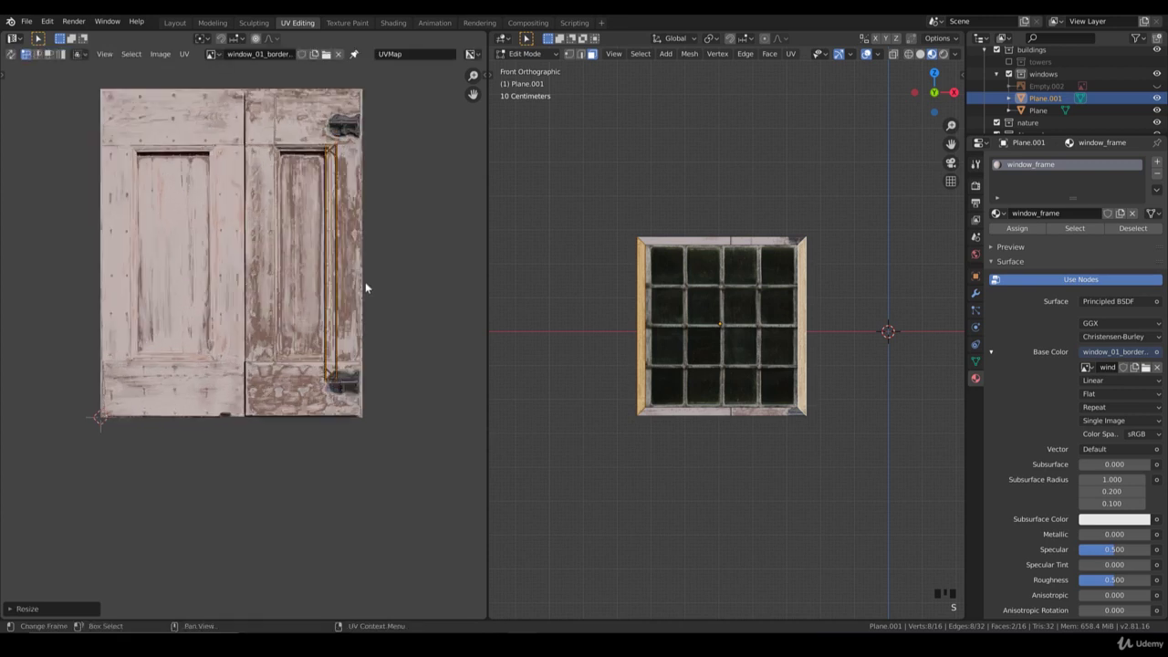
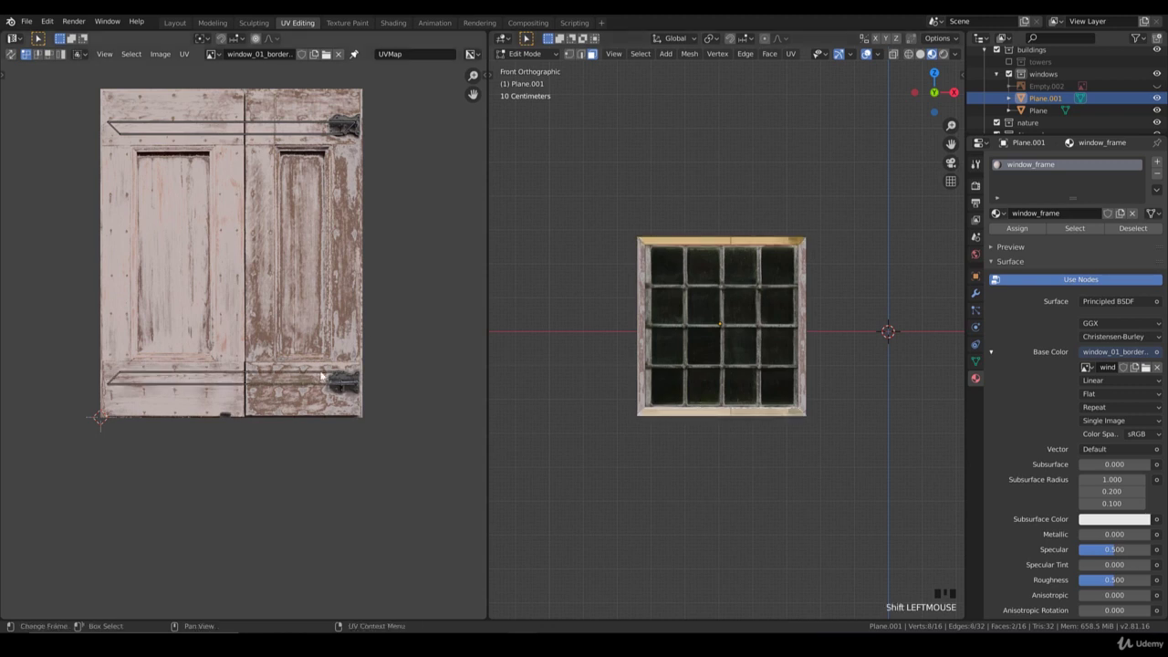
key(b)
key(g)
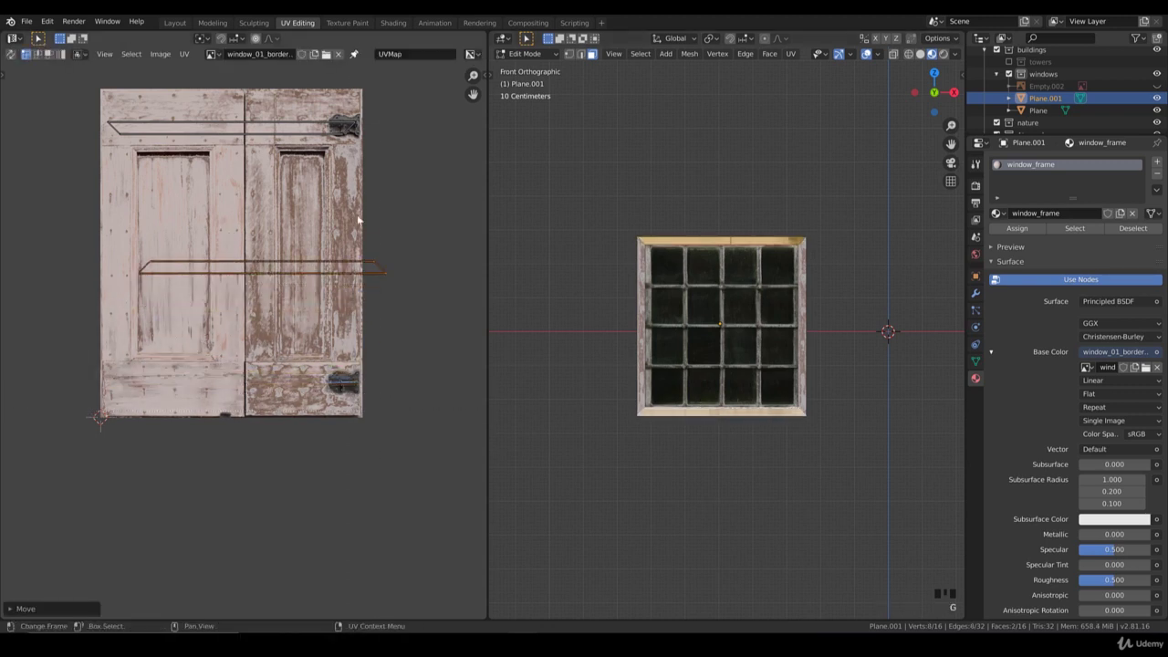
key(g)
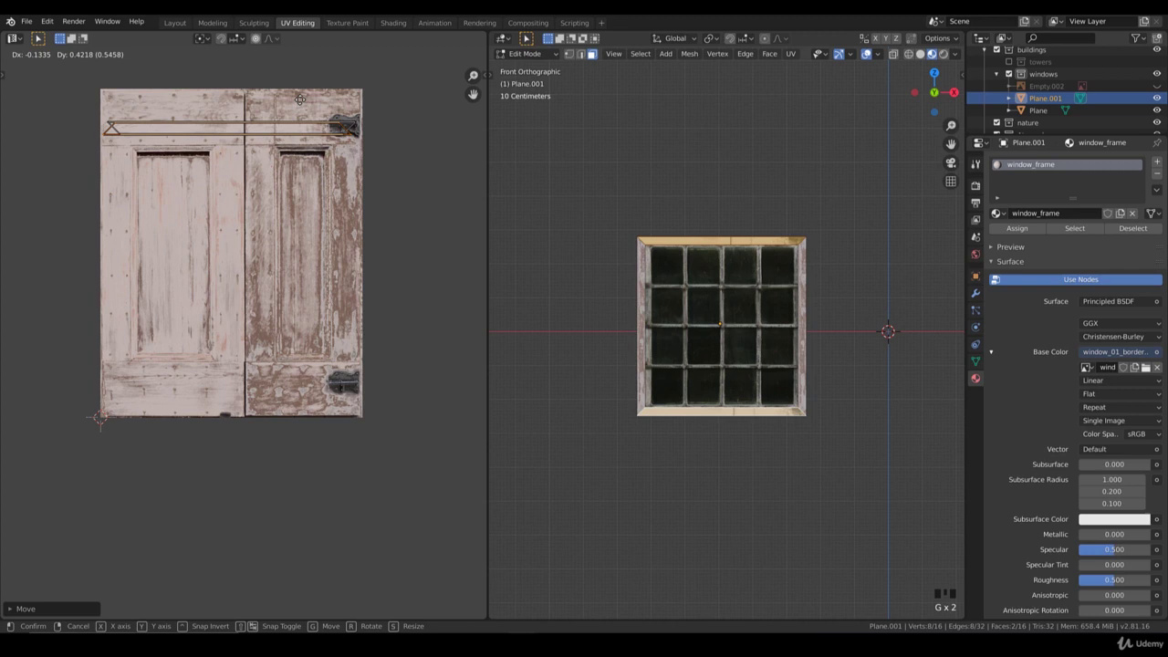
key(b)
Rotate a side strip's UVs upright and shrink them to fit a vertical wood plank.
key(r)
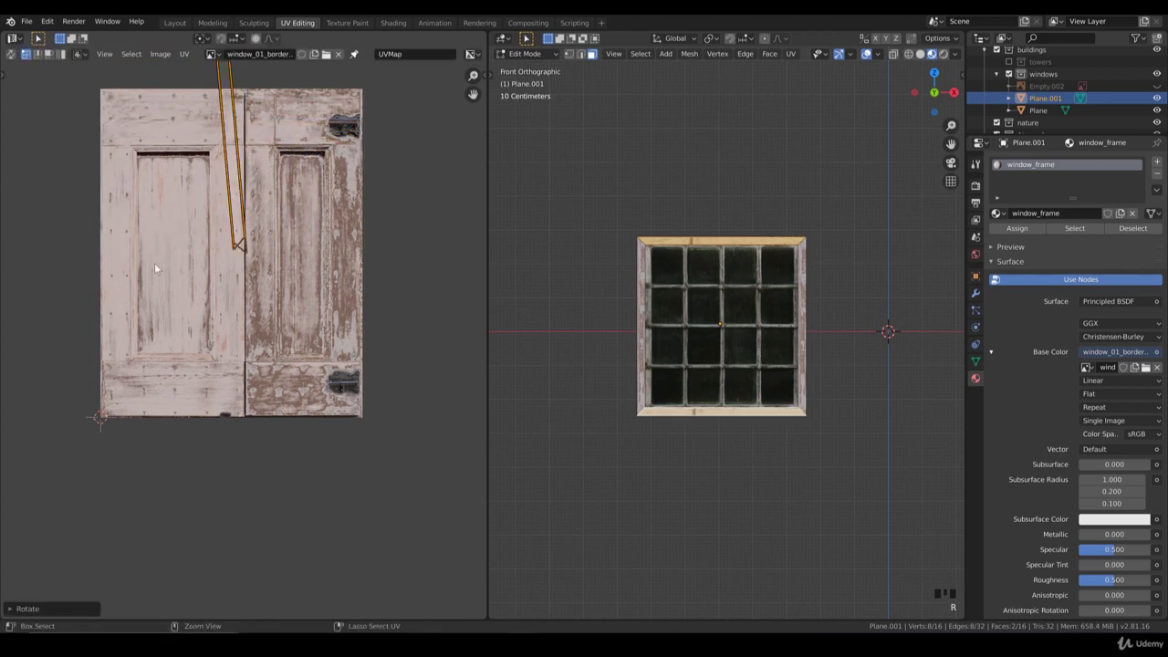
key(r)
key(g)
key(s)
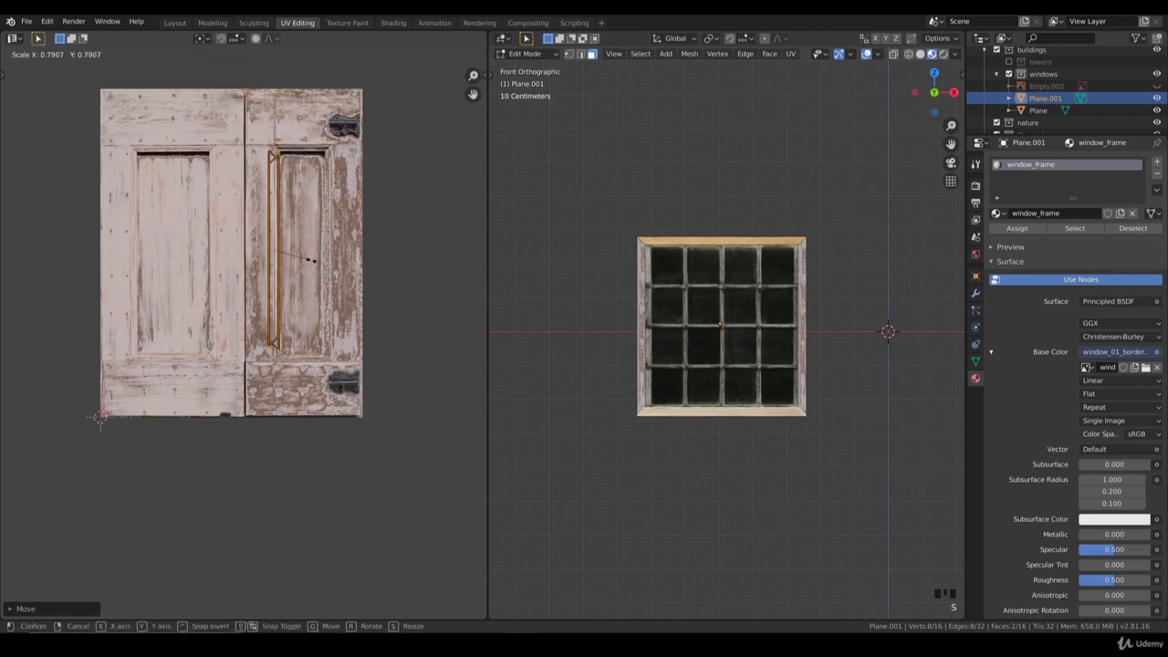
key(g)
key(s)
key(g)
key(s)
key(g)
key(s)
key(Tab)
scroll(up, 3)
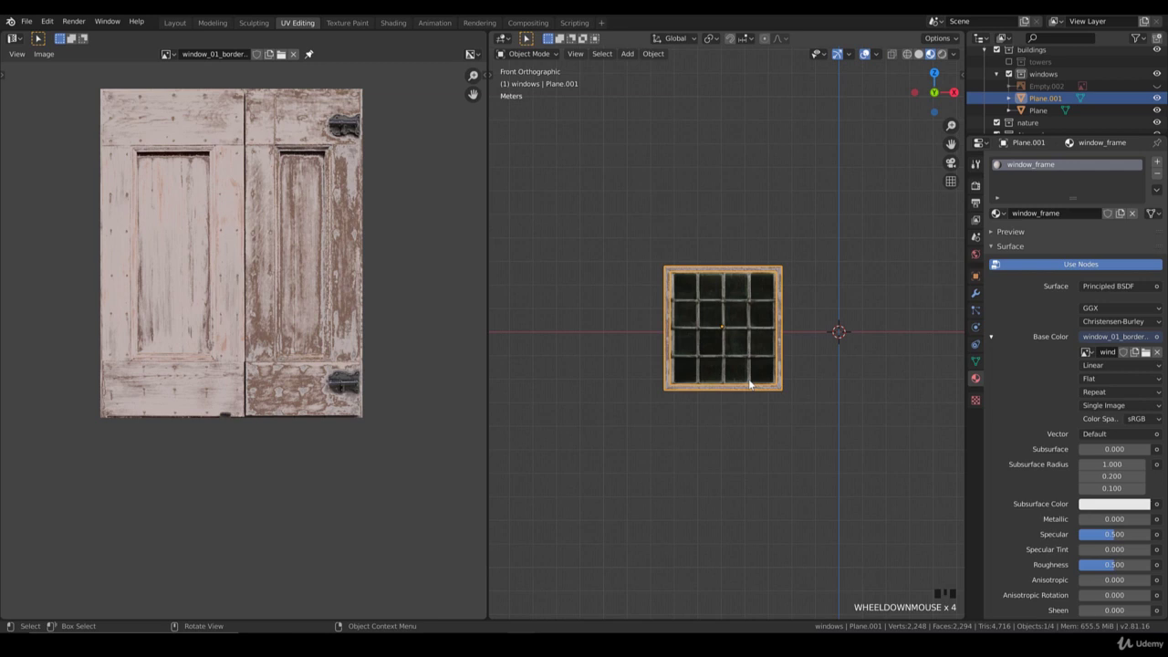
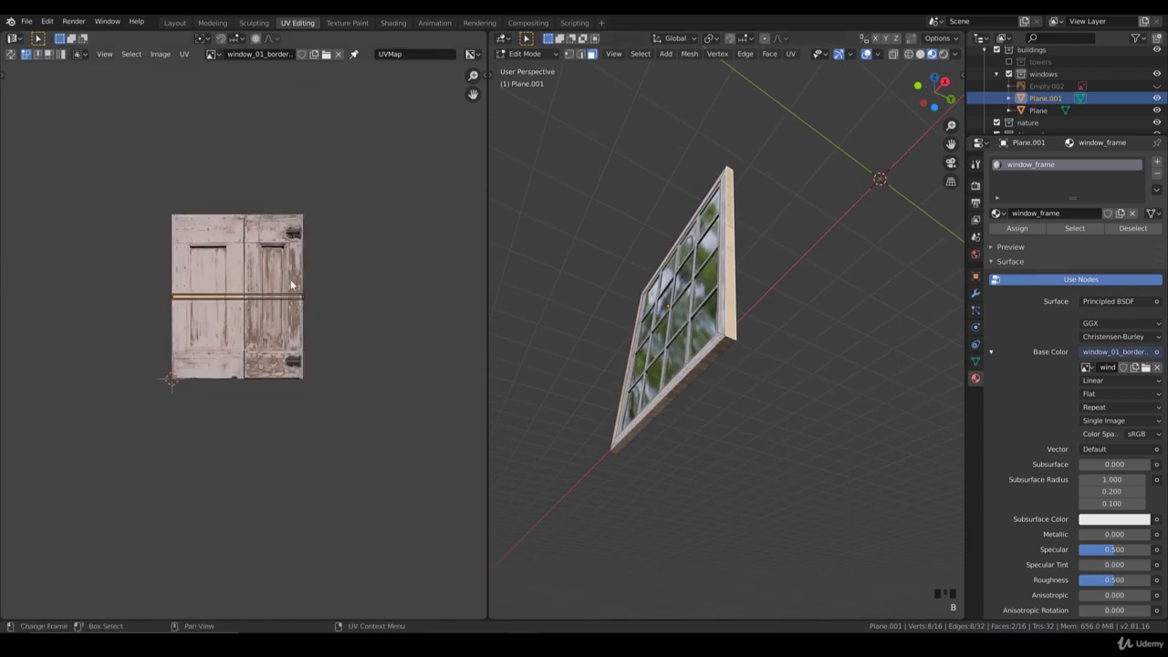
Select all the frame border UVs and resize them over the weathered wood.
key(r)
key(r)
key(s)
key(g)
key(s)
key(s)
key(g)
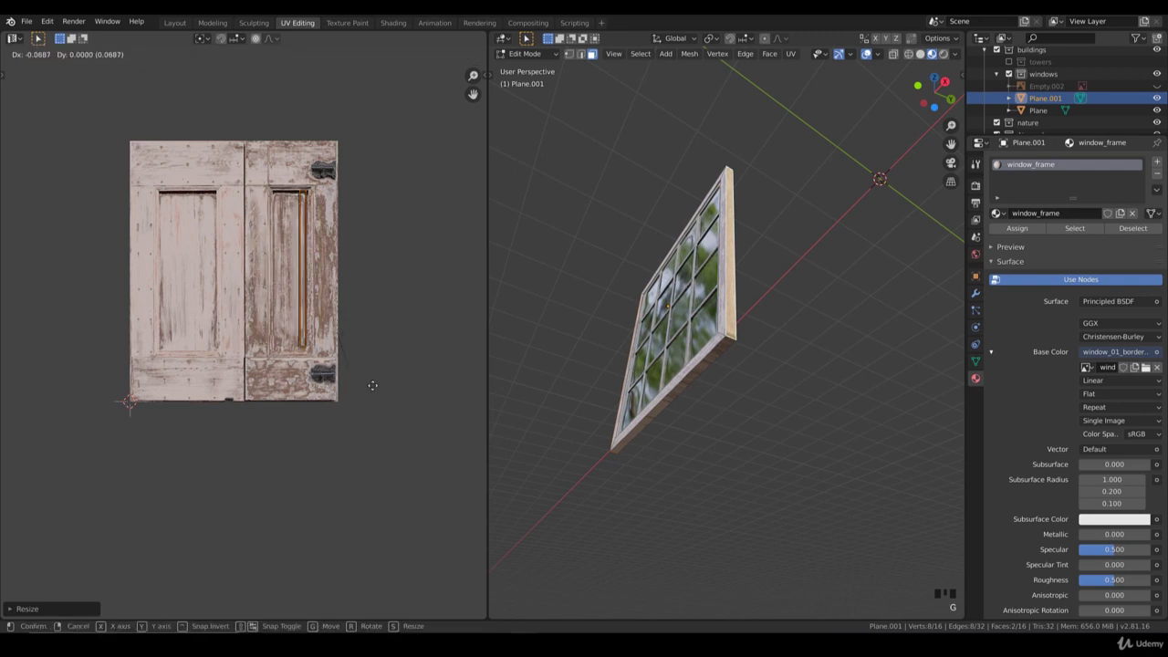
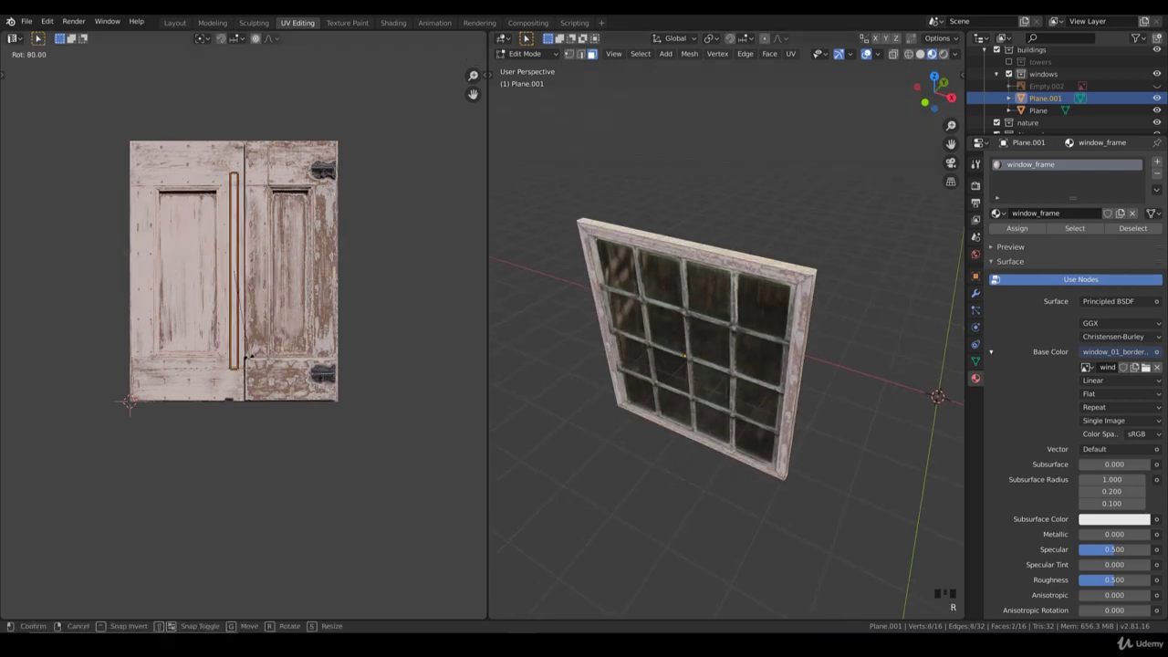
Rotate the border UVs a quarter turn, leave Edit Mode and inspect the textured frame.
key(s)
key(g)
key(s)
key(g)
key(Tab)
drag(594, 371, 648, 333)
scroll(down, 3)
scroll(down, 3)
Replace the frame texture with window_01_border_diff.png, giving reddish-brown wood.
click(1109, 350)
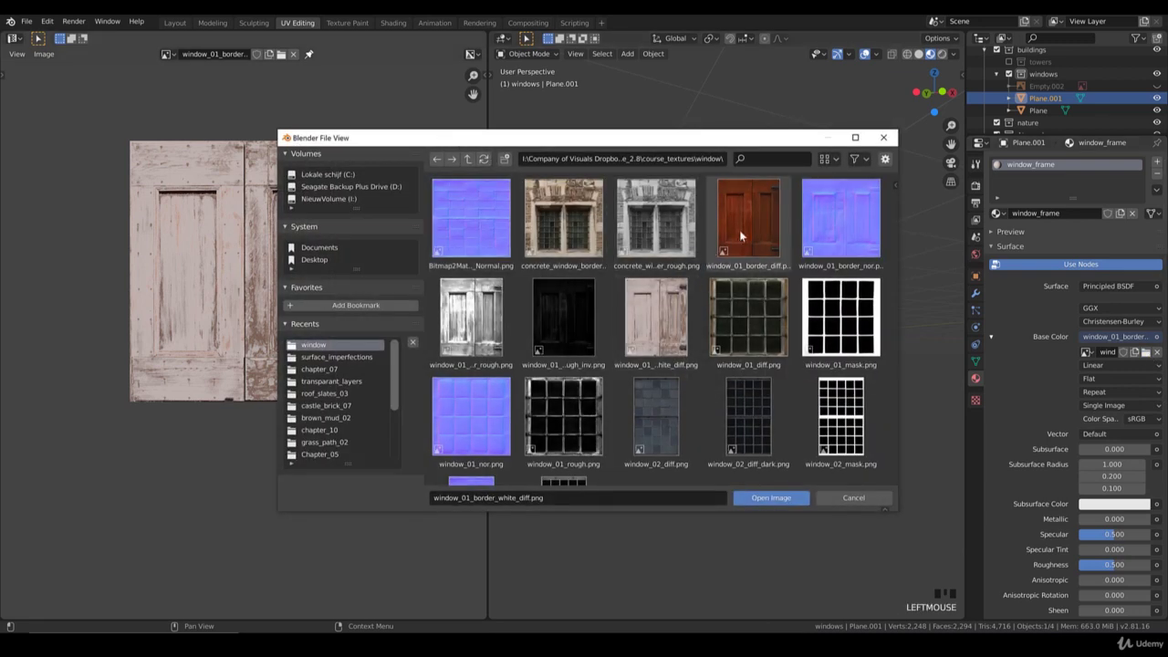
scroll(up, 3)
drag(1124, 346, 1030, 322)
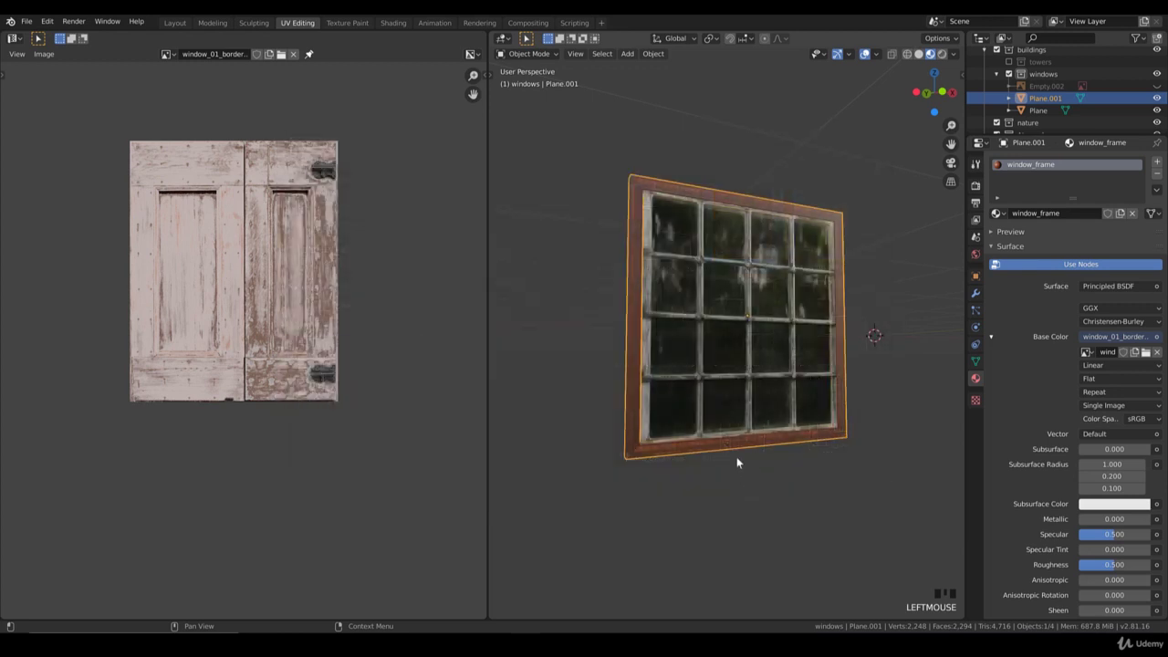
scroll(down, 3)
click(760, 349)
scroll(down, 3)
drag(751, 370, 726, 357)
scroll(up, 3)
click(690, 199)
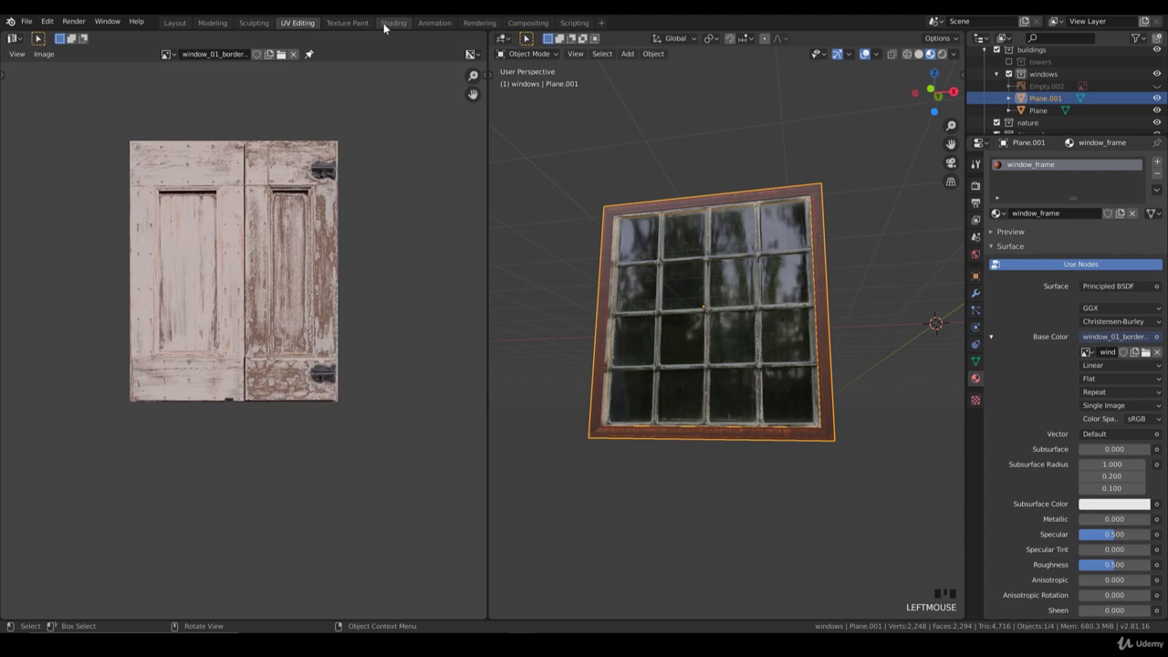
Duplicate the image texture node and load the border roughness image into it.
drag(385, 26, 386, 147)
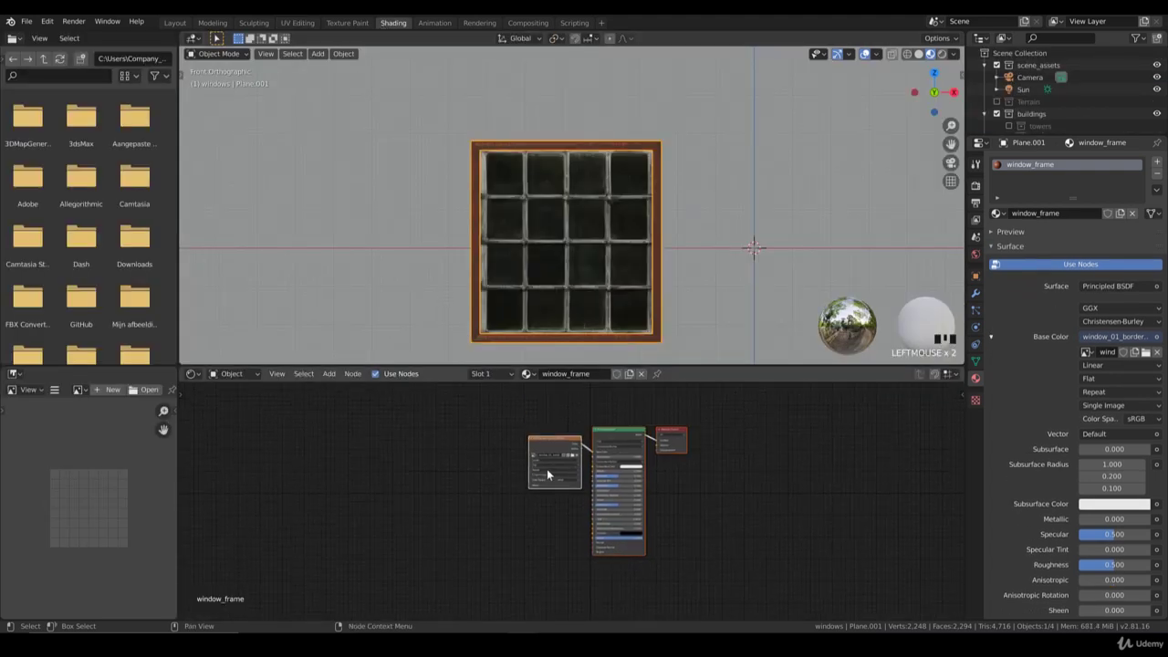
click(556, 442)
key(shift+d)
drag(516, 484, 487, 333)
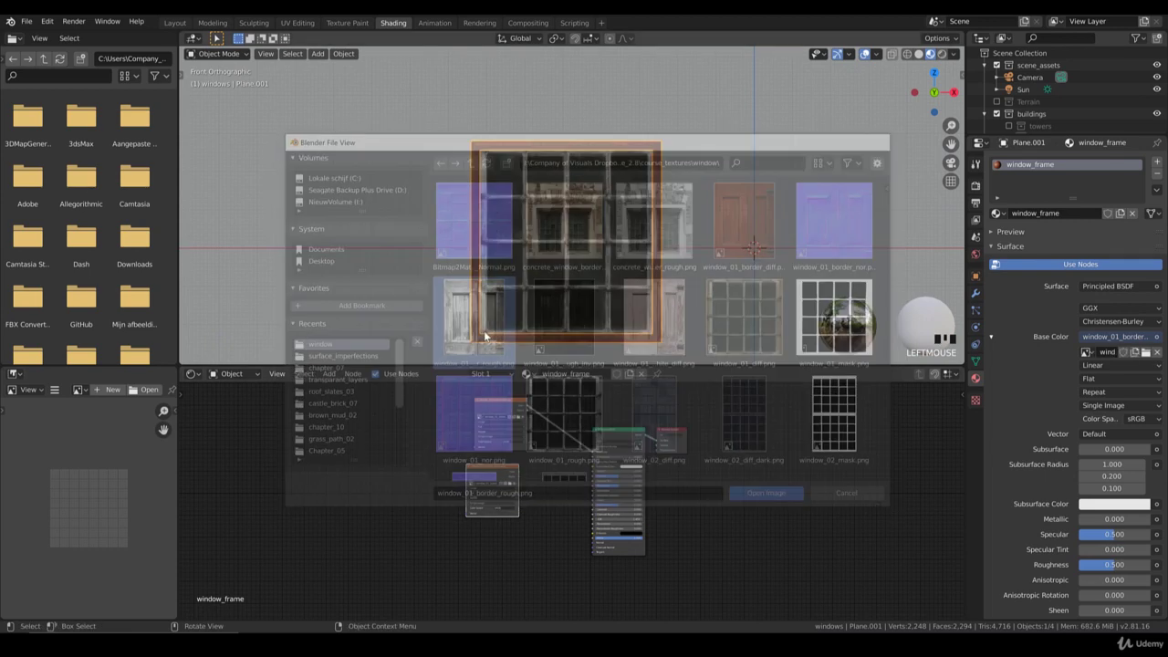
drag(501, 530, 531, 469)
Add a Normal Map node, feed it the border normal image and link it to the shader's Normal.
key(shift+d)
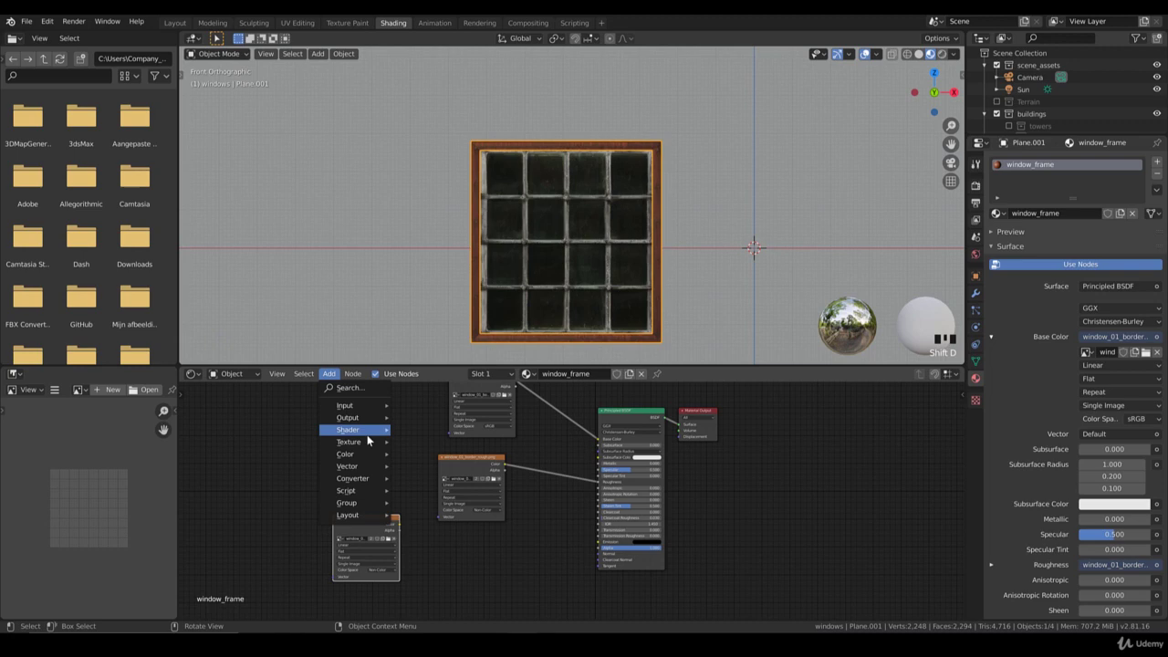
drag(367, 466, 427, 505)
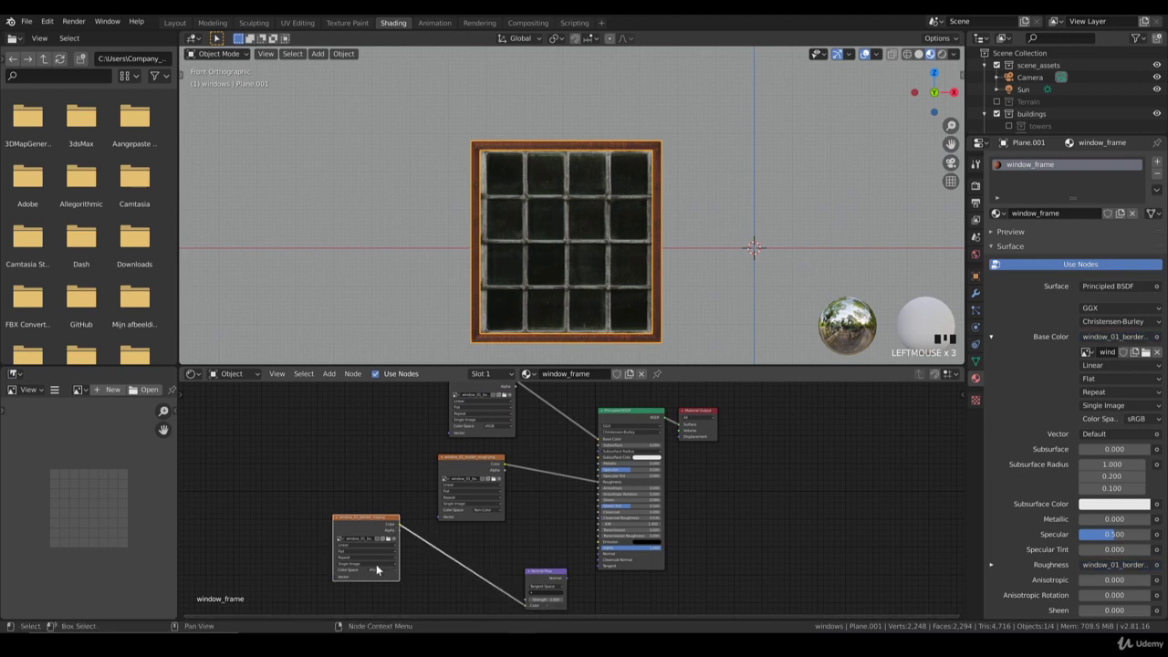
drag(488, 582, 591, 277)
drag(592, 277, 600, 255)
Inspect the frame surface up close and start bevelling its edges with Ctrl+B.
scroll(up, 3)
drag(615, 264, 570, 566)
scroll(up, 3)
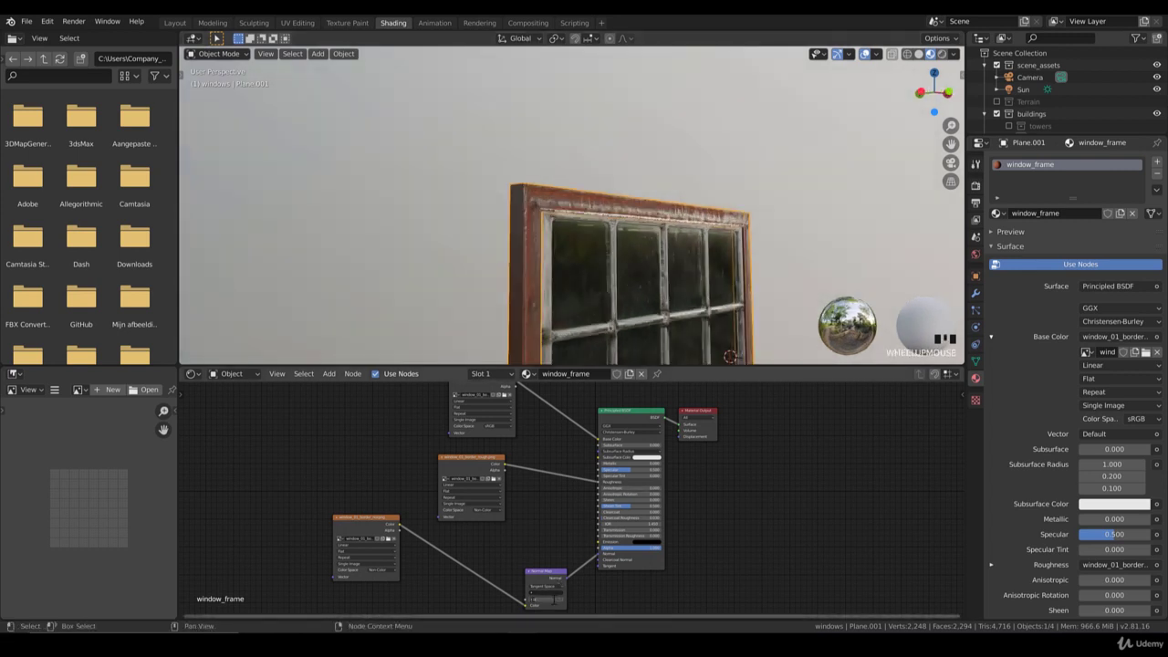
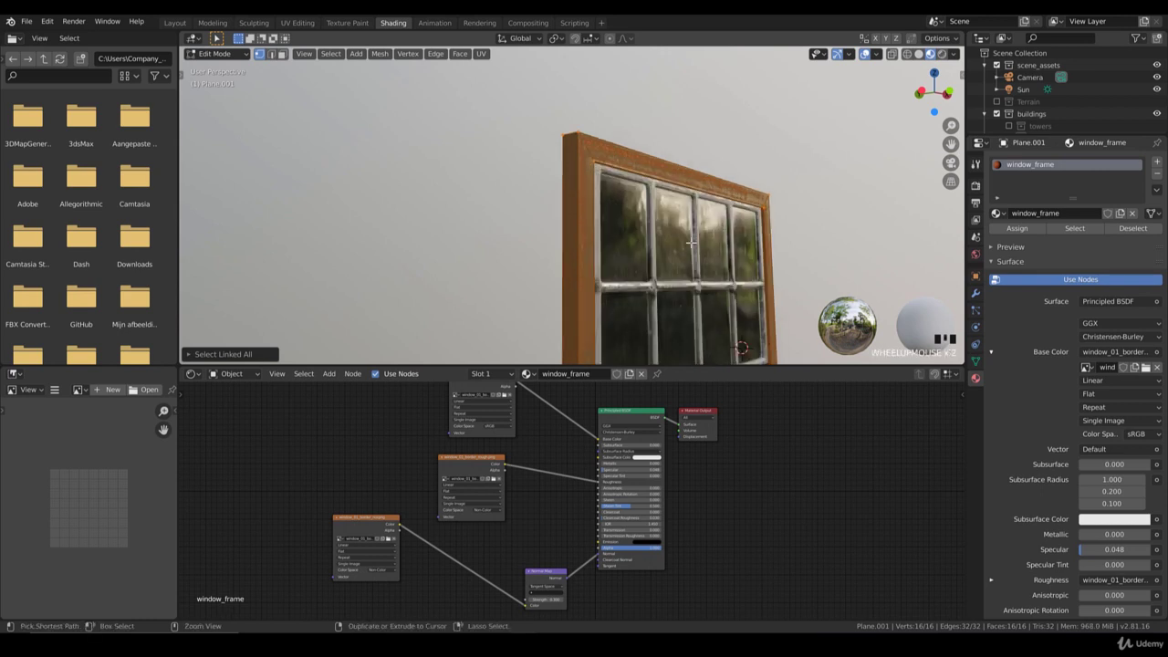
key(ctrl+b)
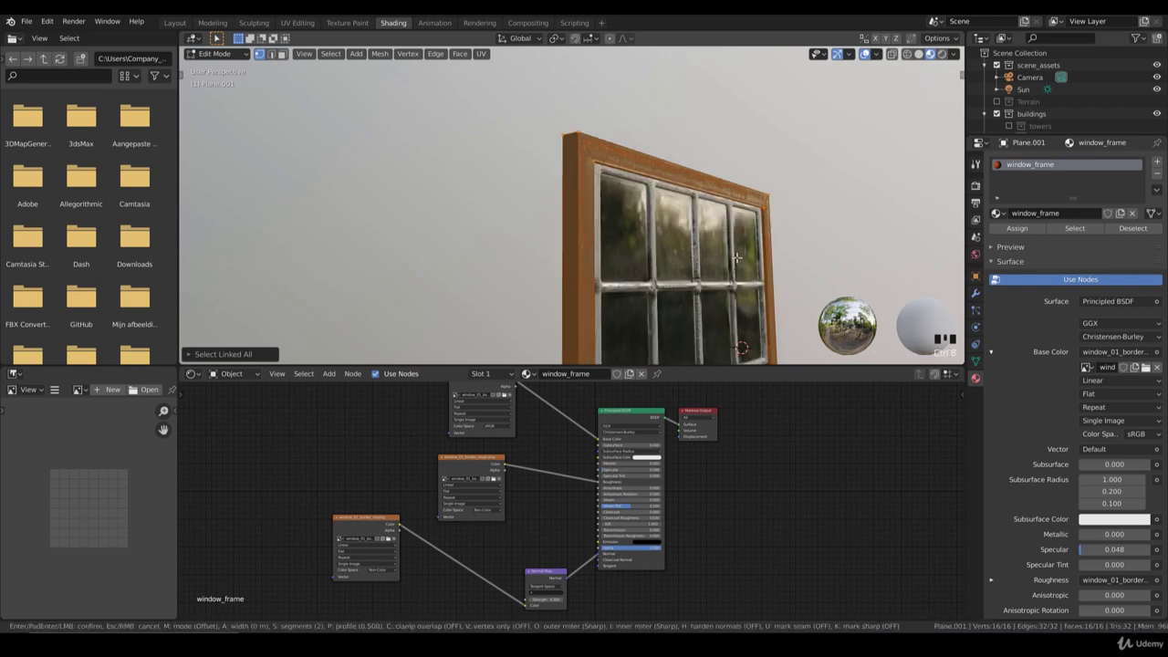
Confirm the bevel, then duplicate the frame and glass to the right as a second window.
key(ctrl+b)
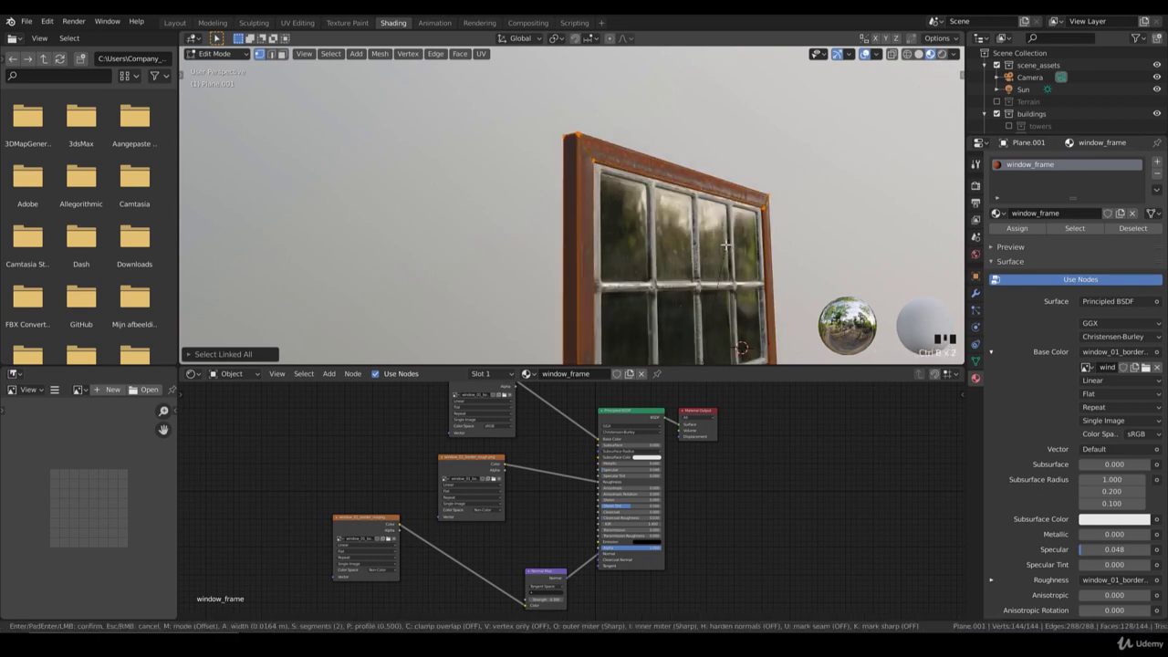
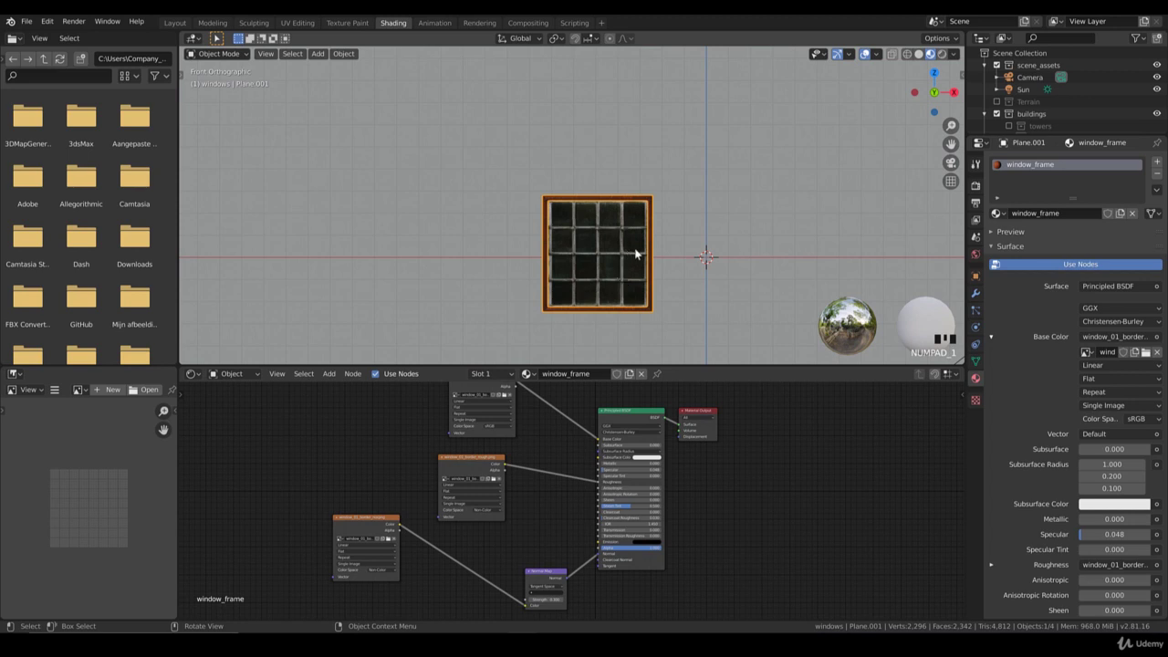
key(shift+d)
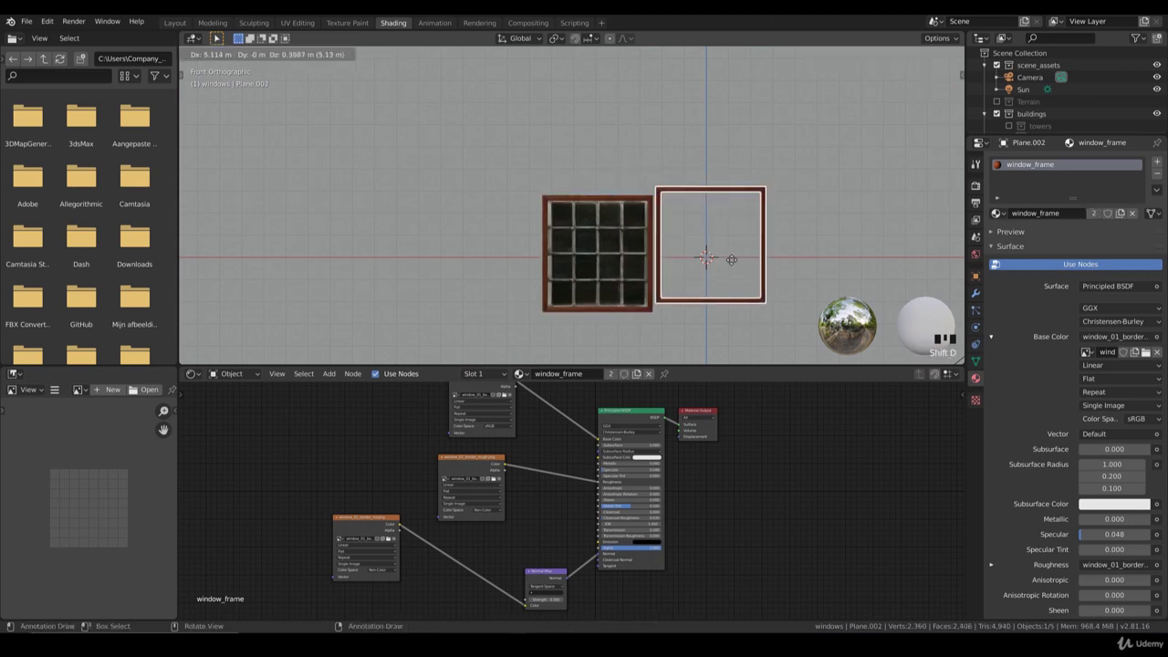
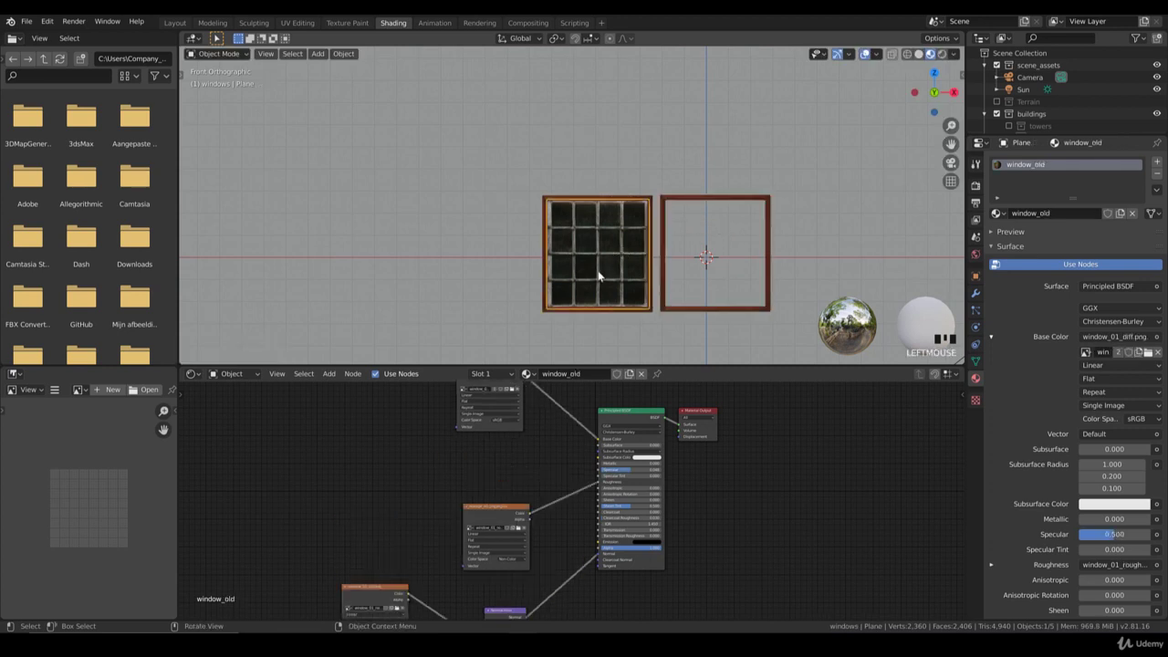
key(shift+d)
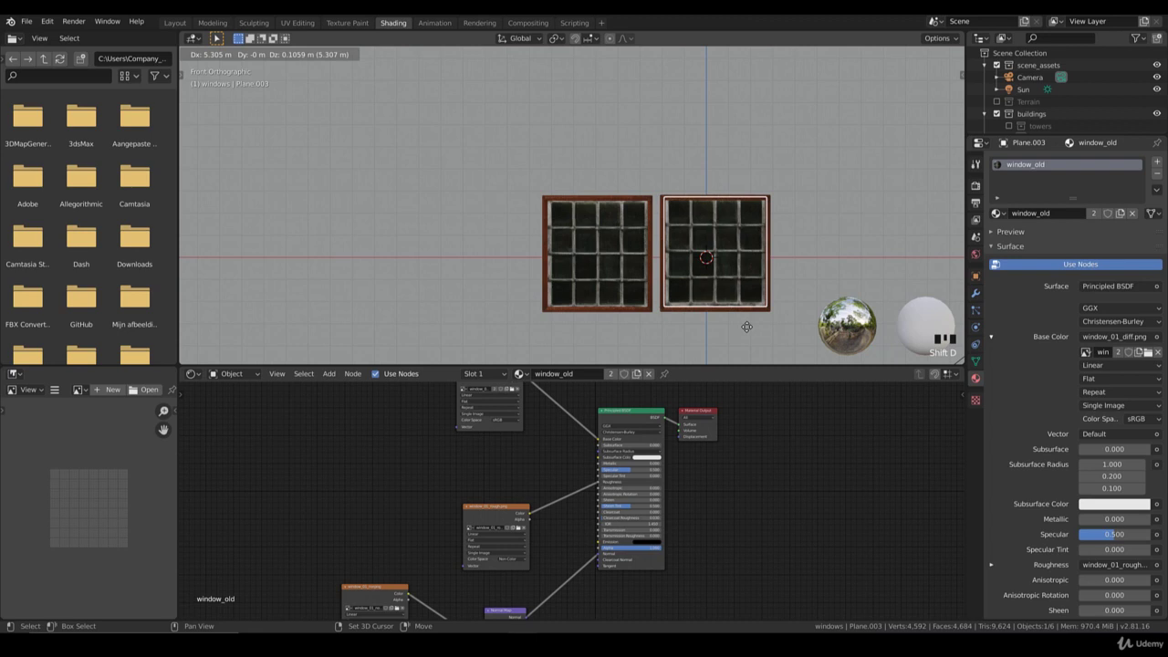
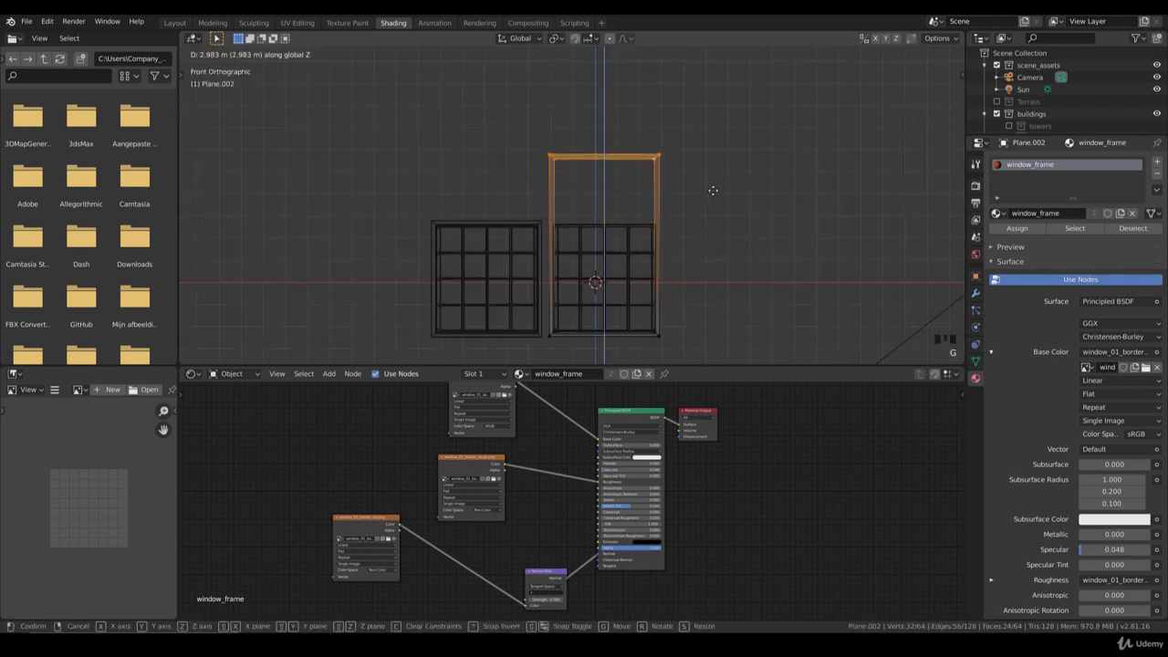
Raise the top edges of the copied frame to make it taller and box-select them.
click(665, 341)
key(b)
key(b)
drag(317, 269, 331, 284)
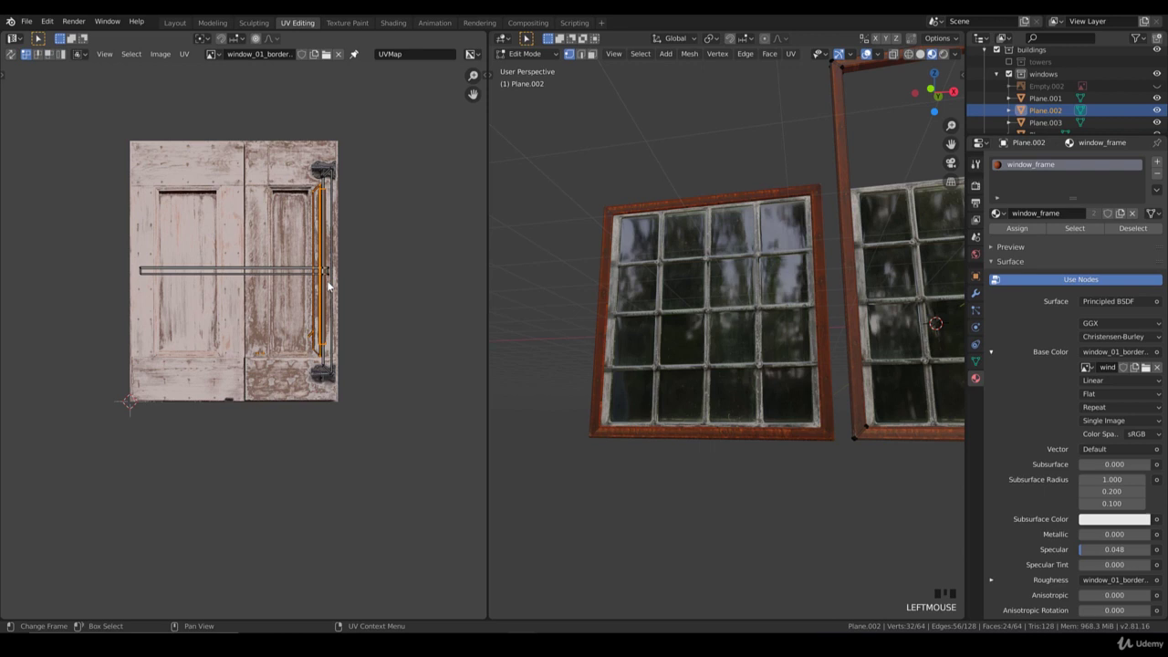
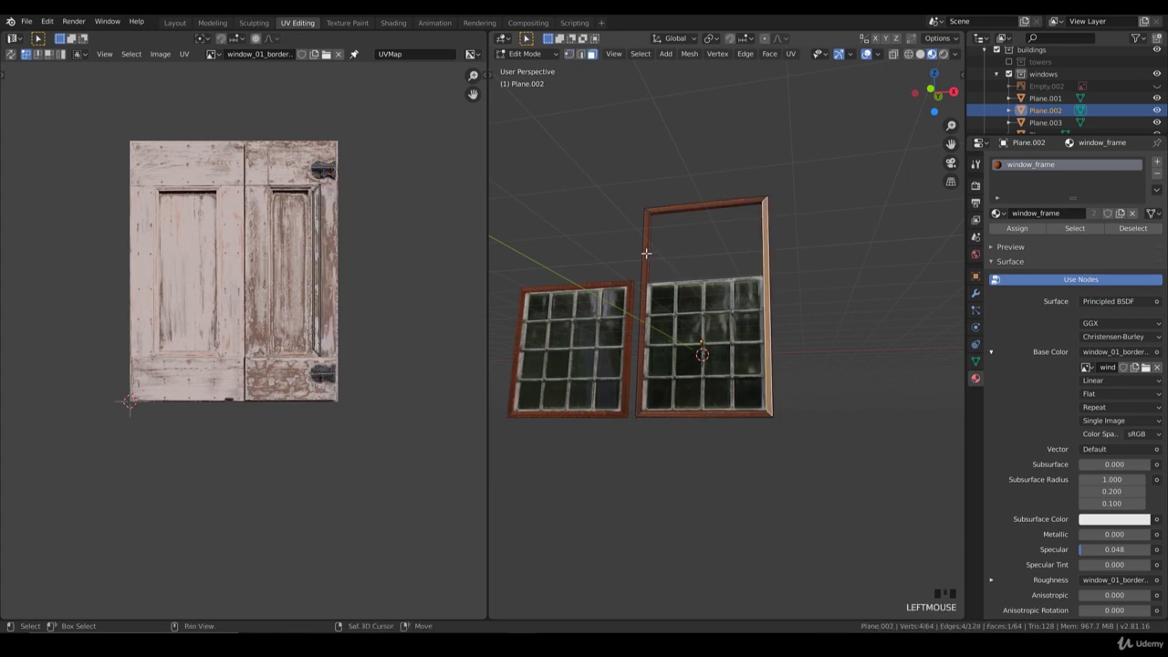
Move and scale the taller frame's side UVs along a vertical wood plank, then finish editing.
click(650, 257)
key(b)
key(g)
key(s)
key(g)
key(s)
key(g)
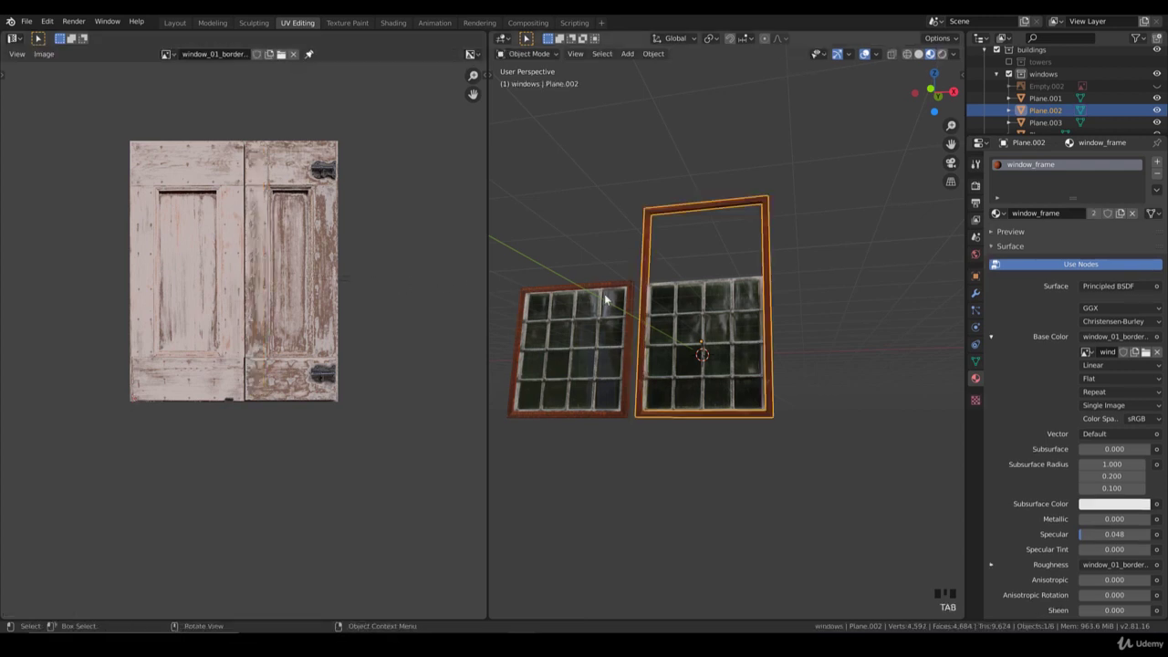
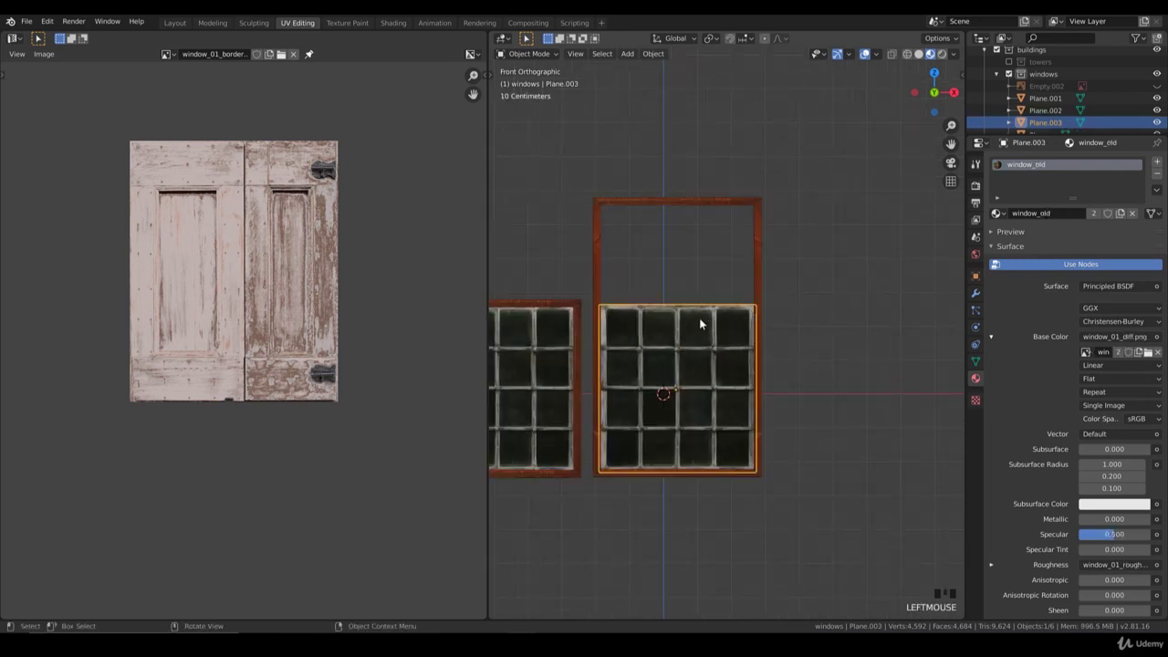
Edit the copied glass mesh in wireframe, box-select and try moving its upper rows, then undo.
key(Tab)
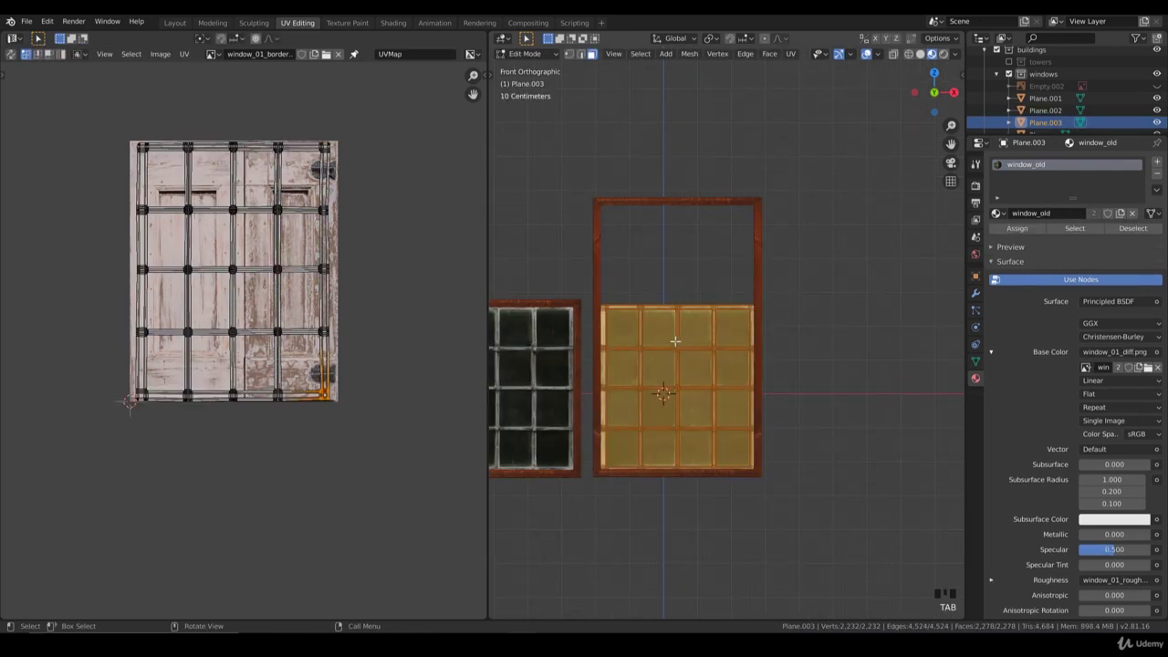
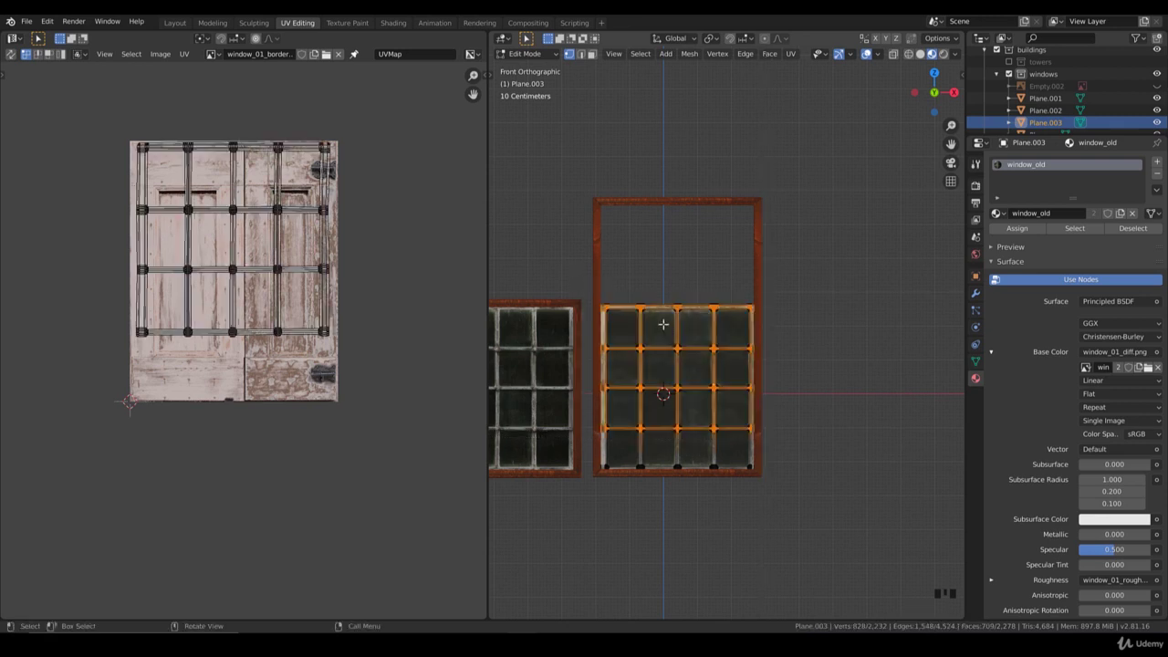
key(z)
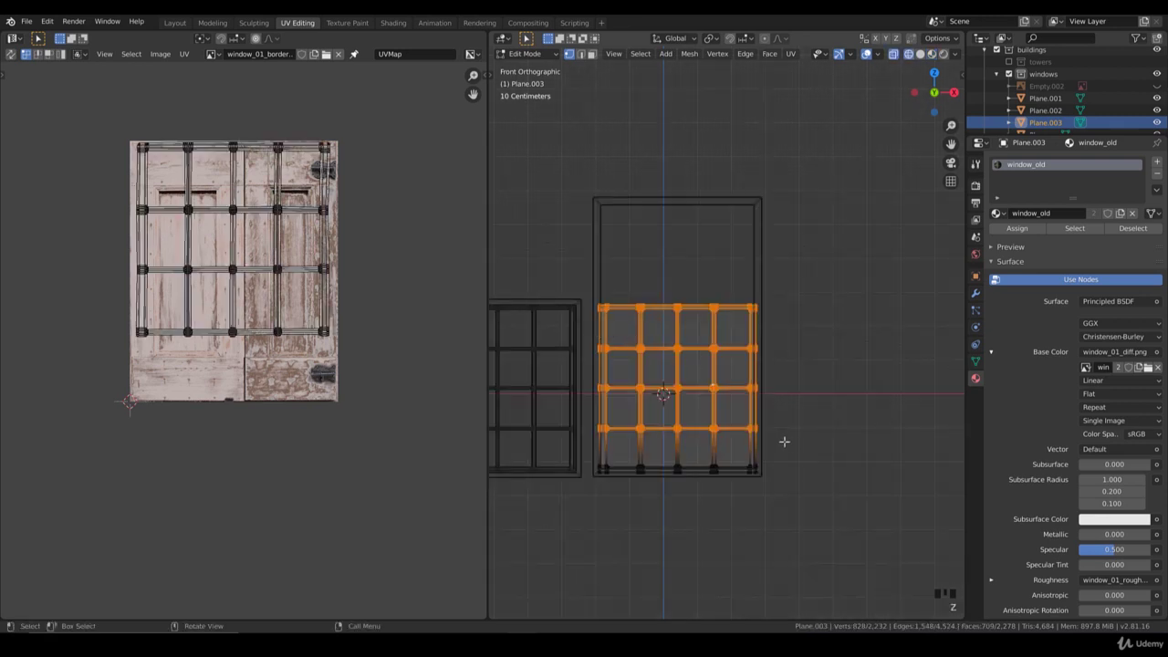
key(b)
key(shift+d)
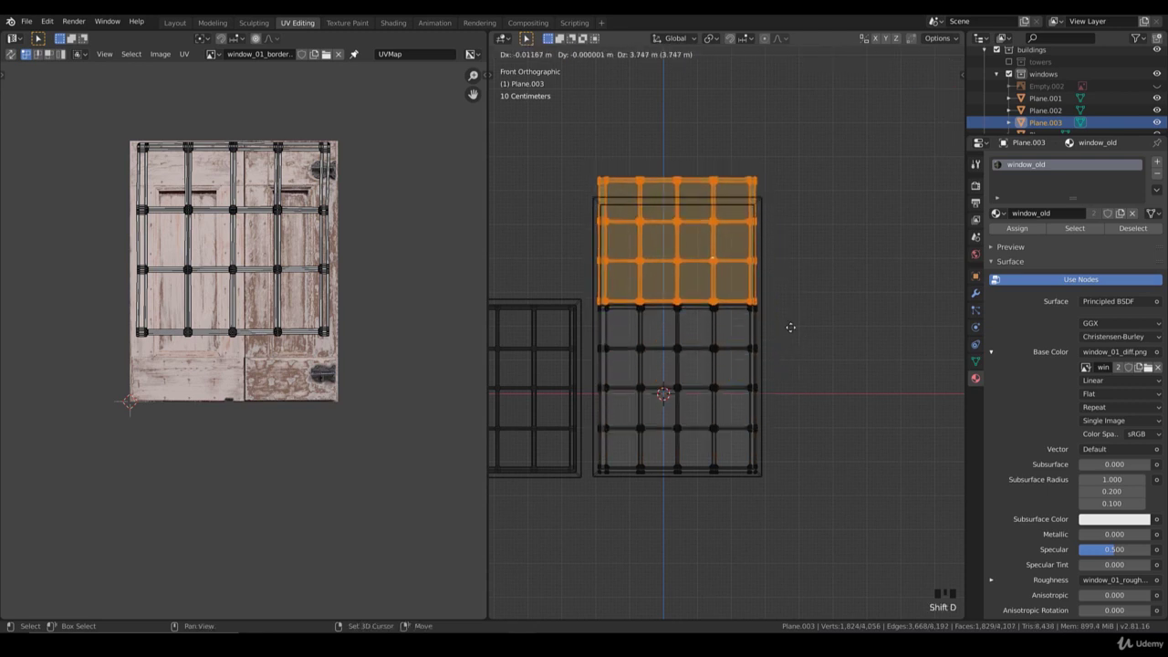
scroll(up, 3)
drag(772, 284, 823, 324)
key(ctrl+z)
scroll(down, 3)
Retry moving the upper glass rows and reframe the view on the pane grid.
key(g)
key(shift+d)
key(g)
middle_click(792, 369)
scroll(up, 3)
drag(789, 363, 860, 347)
scroll(up, 3)
Delete the middle row of vertices across the glass grid, leaving a gap.
click(894, 333)
key(b)
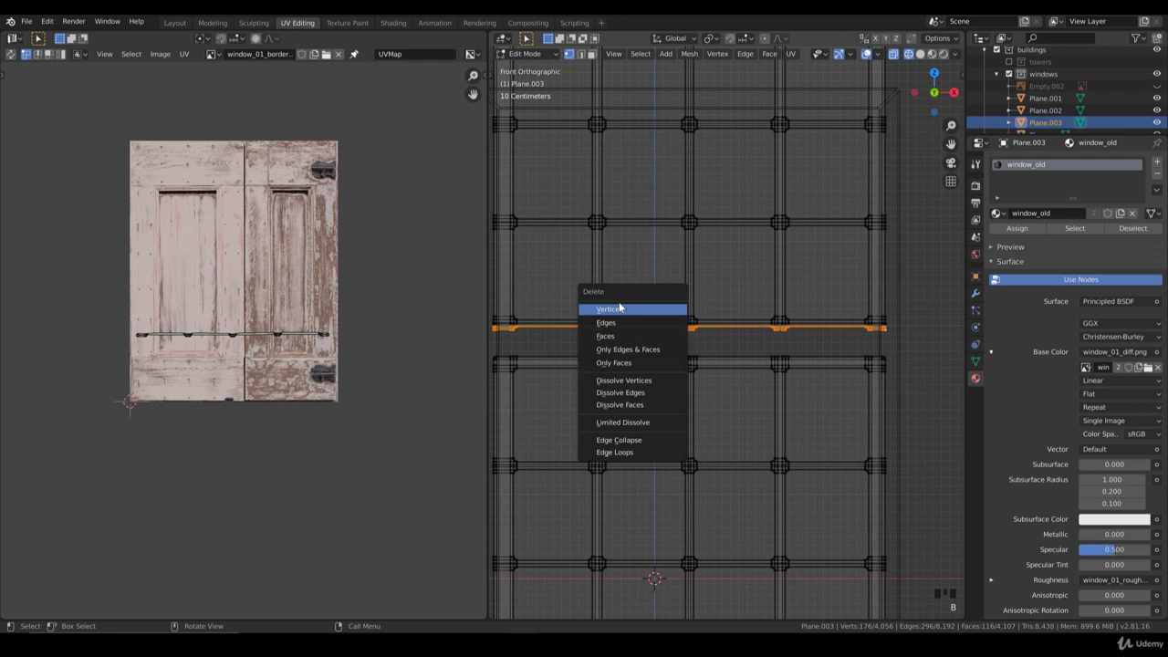
key(x)
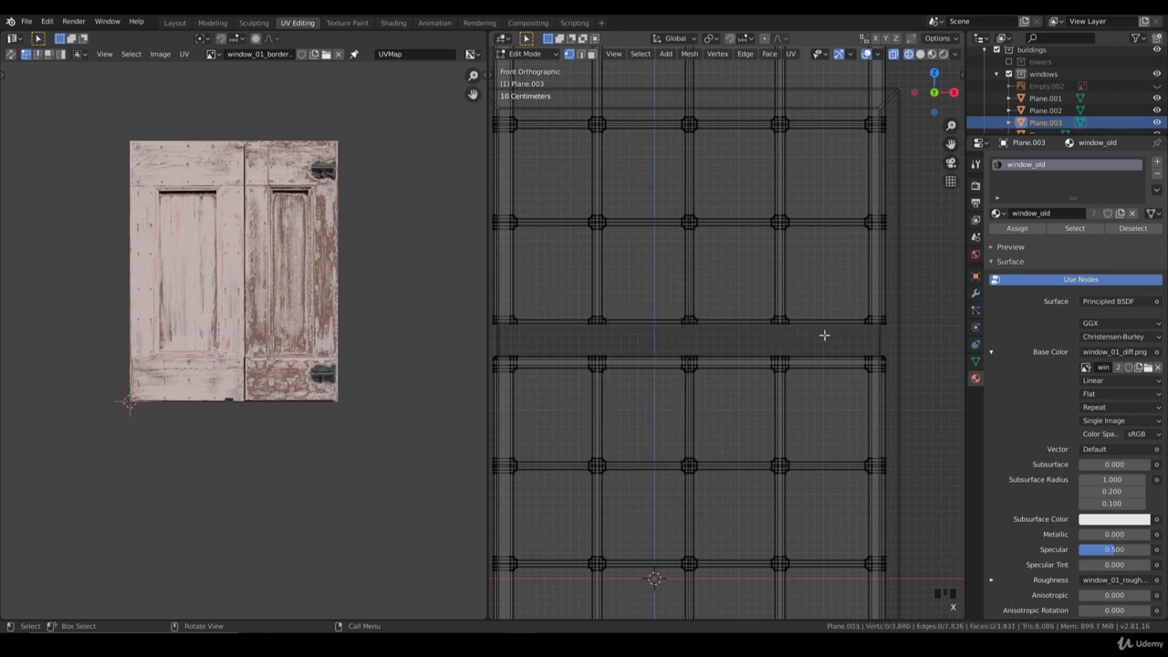
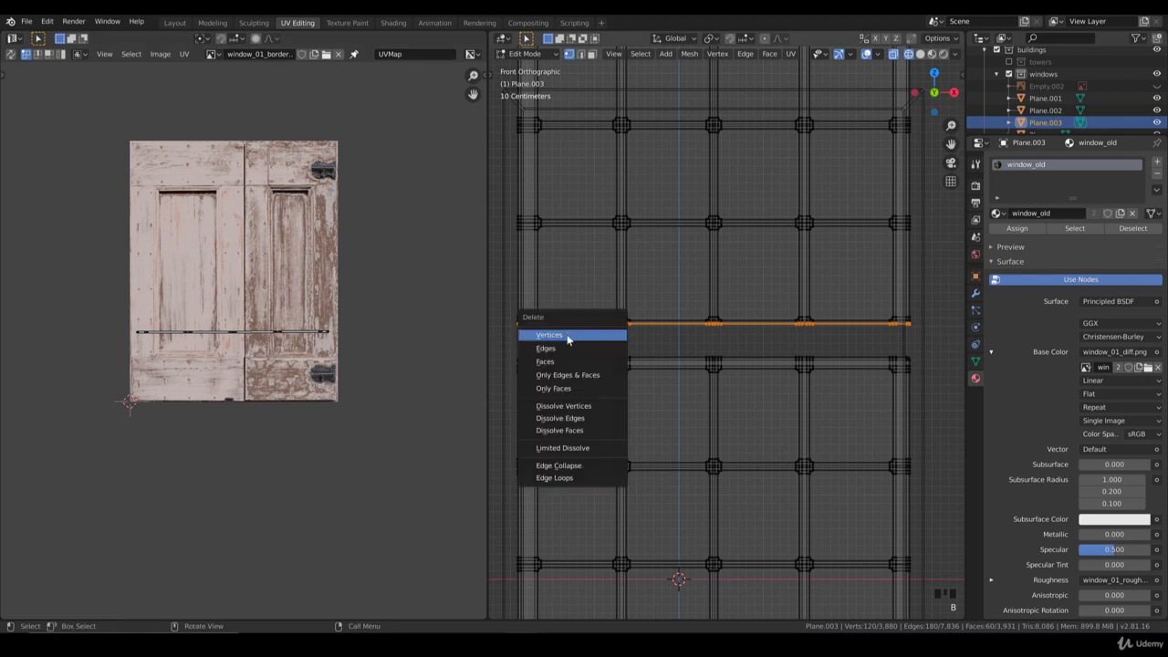
key(x)
key(ctrl+z)
scroll(up, 3)
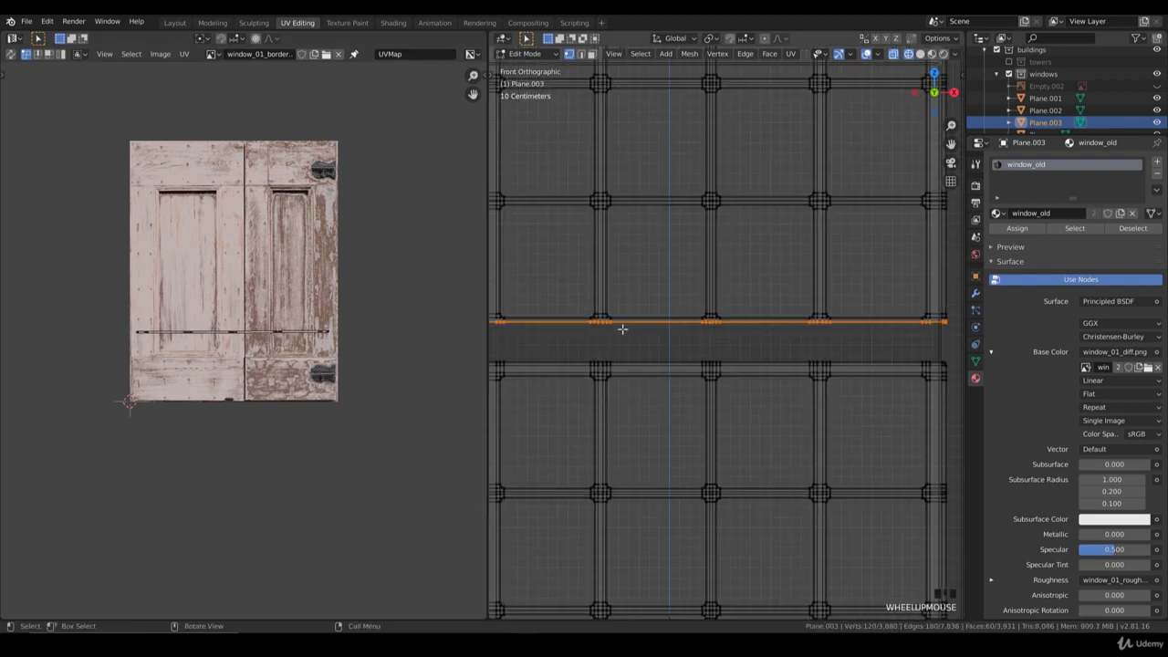
click(628, 328)
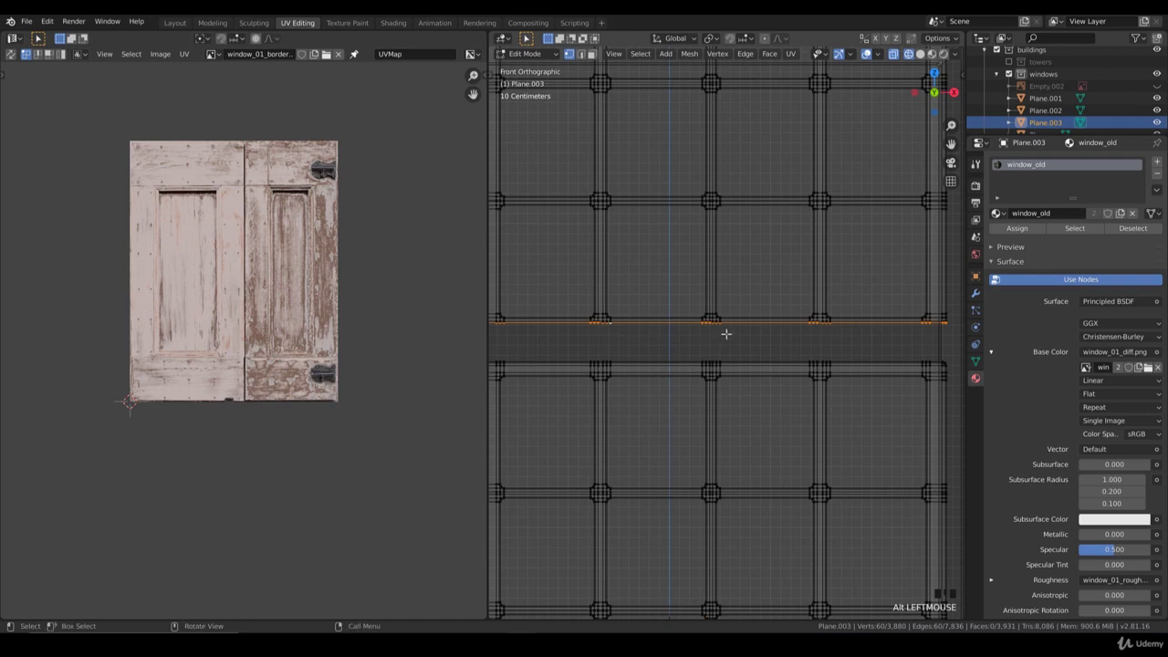
key(x)
scroll(down, 3)
Select the linked upper grid part, move it vertically and box-select the vertices along the gap.
click(775, 322)
key(ctrl+l)
key(g)
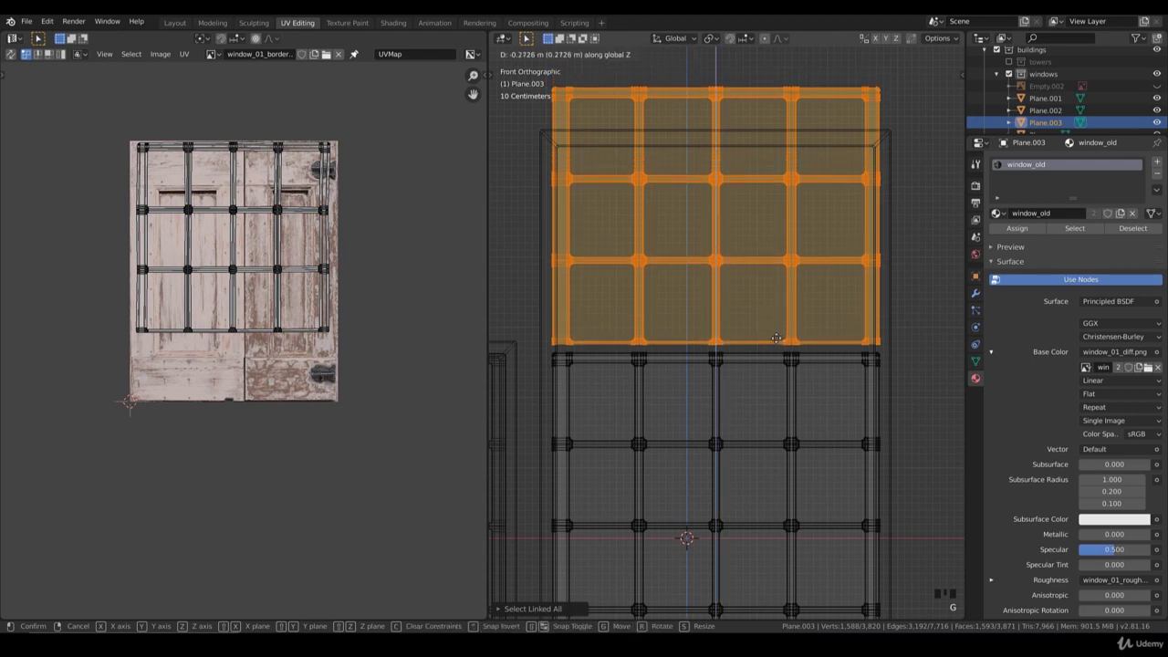
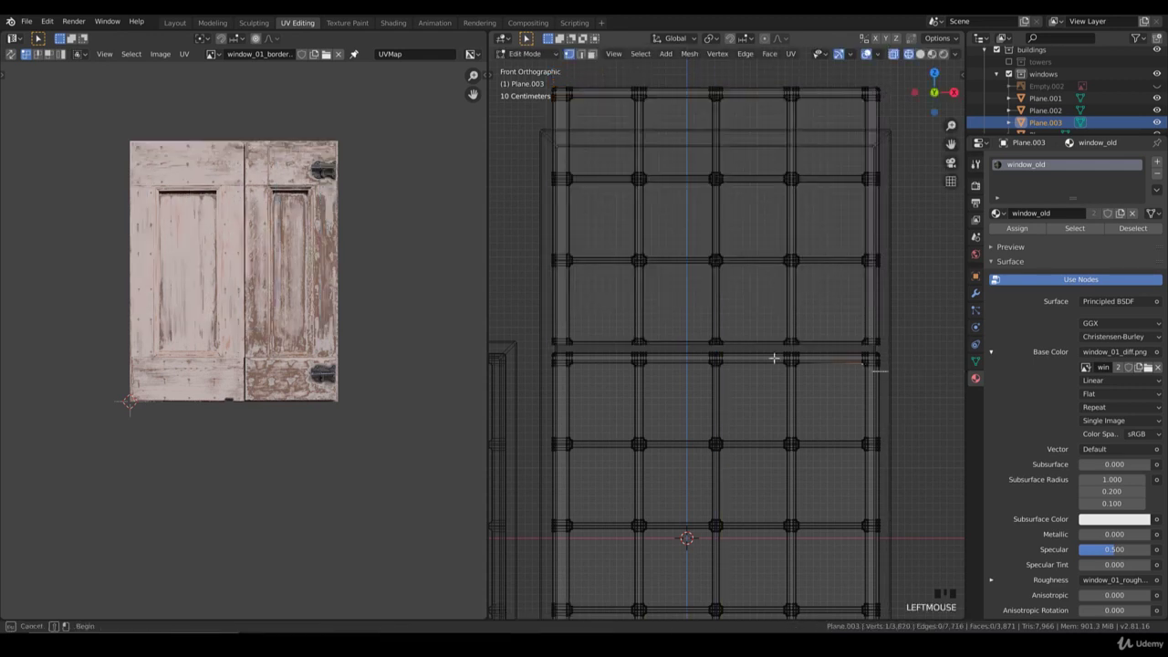
key(b)
key(x)
drag(675, 390, 692, 382)
scroll(up, 3)
right_click(940, 414)
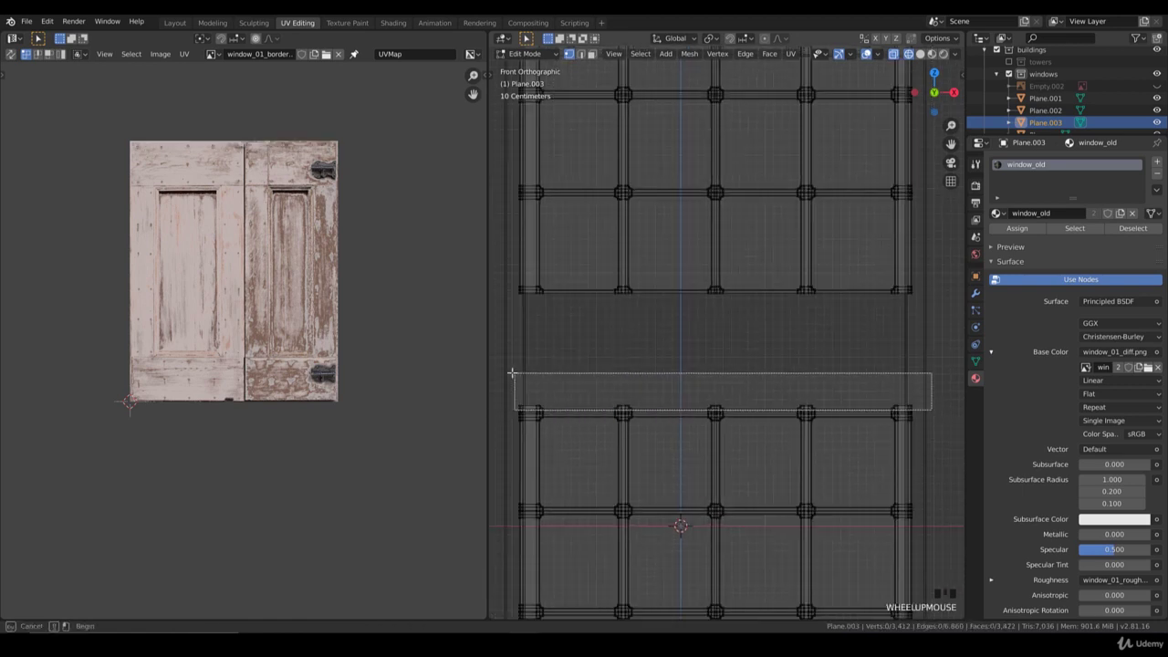
Finish stretching the copied glass grid taller and leave its edit.
key(b)
key(x)
click(642, 296)
key(ctrl+l)
key(g)
key(Tab)
scroll(down, 3)
click(777, 195)
key(Tab)
Raise the wooden frame's top edge along Z to enclose the taller grid.
click(818, 202)
key(b)
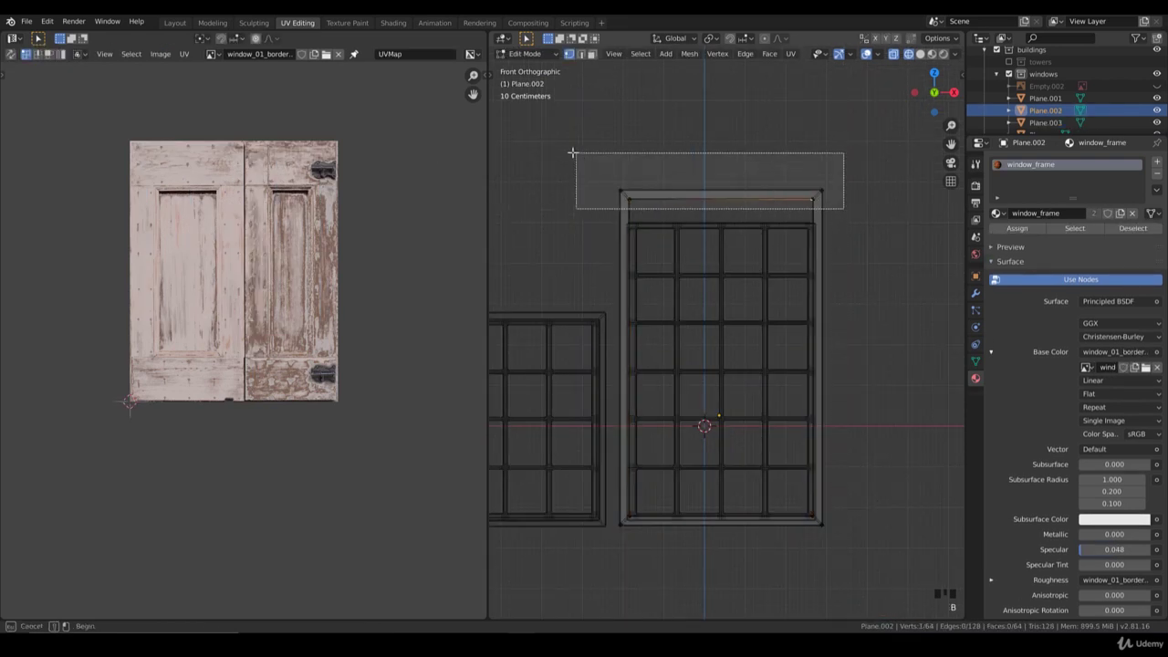
key(g)
key(Tab)
key(z)
drag(768, 422, 779, 326)
scroll(down, 3)
drag(757, 340, 699, 362)
key(KP_1)
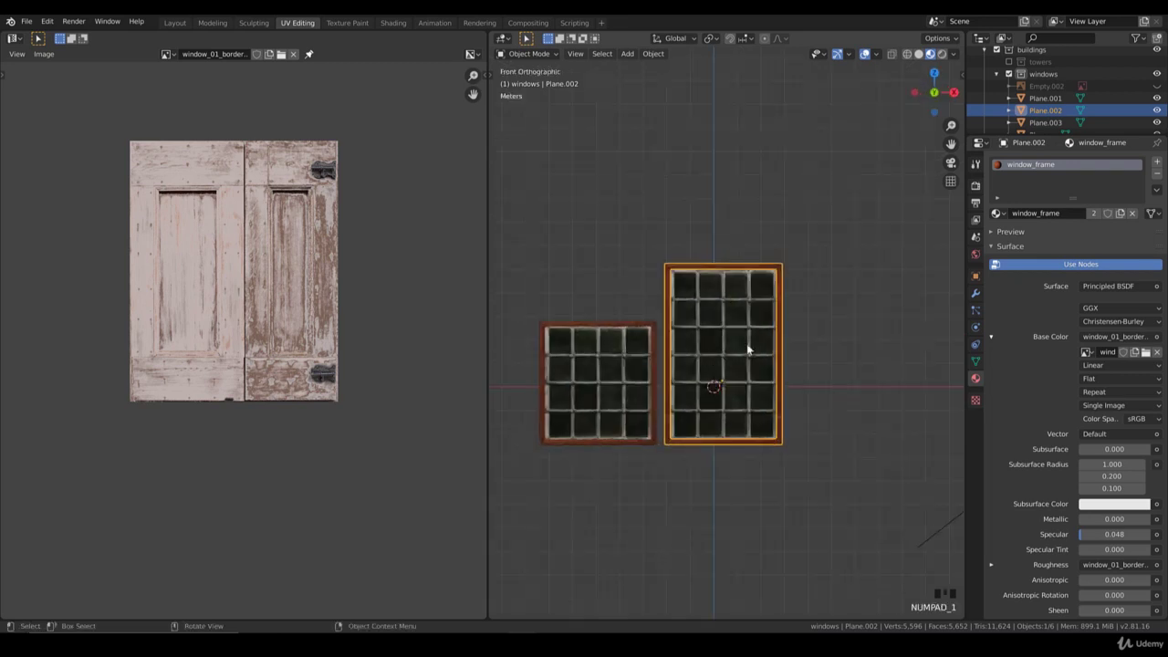
drag(788, 365, 746, 363)
click(745, 363)
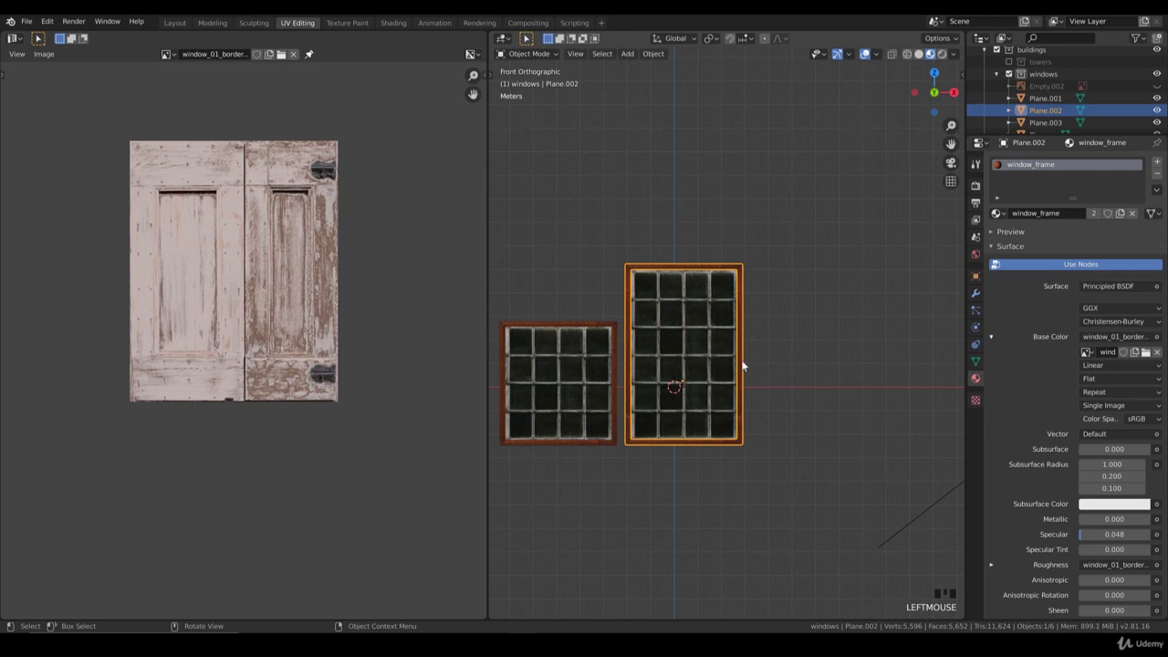
Duplicate the tall window and slide the copy along X to the right.
key(shift+d)
key(g)
click(670, 362)
drag(723, 369, 644, 372)
key(shift+d)
key(g)
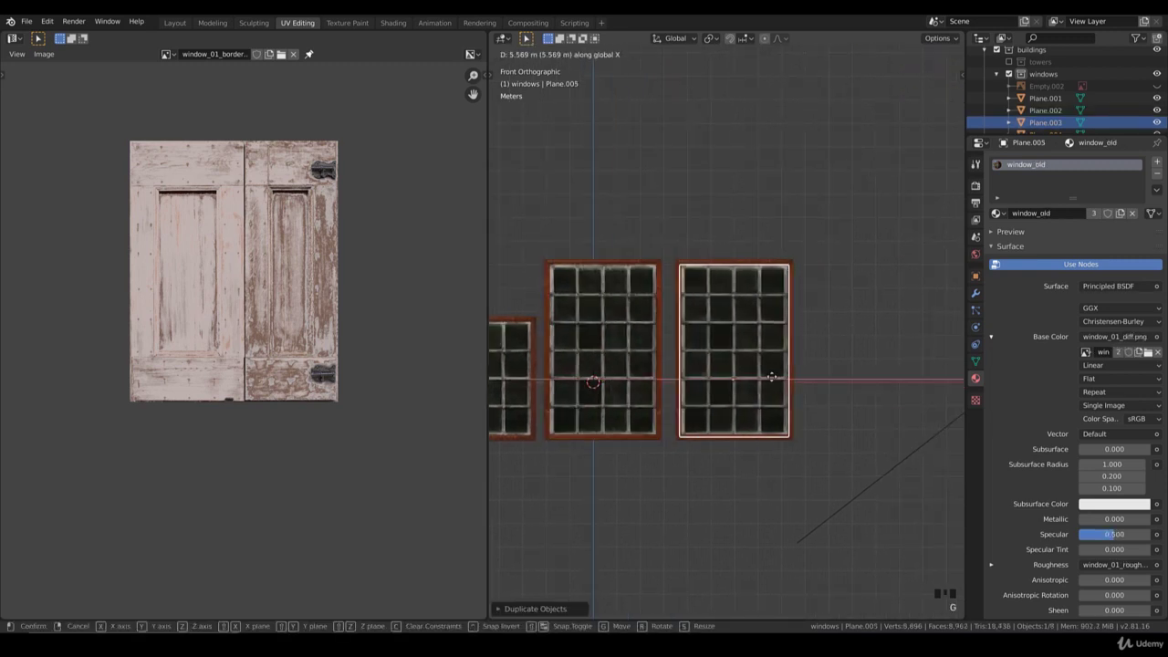
click(796, 343)
Pull the copied frame's right side inward to make it narrow.
key(Tab)
key(z)
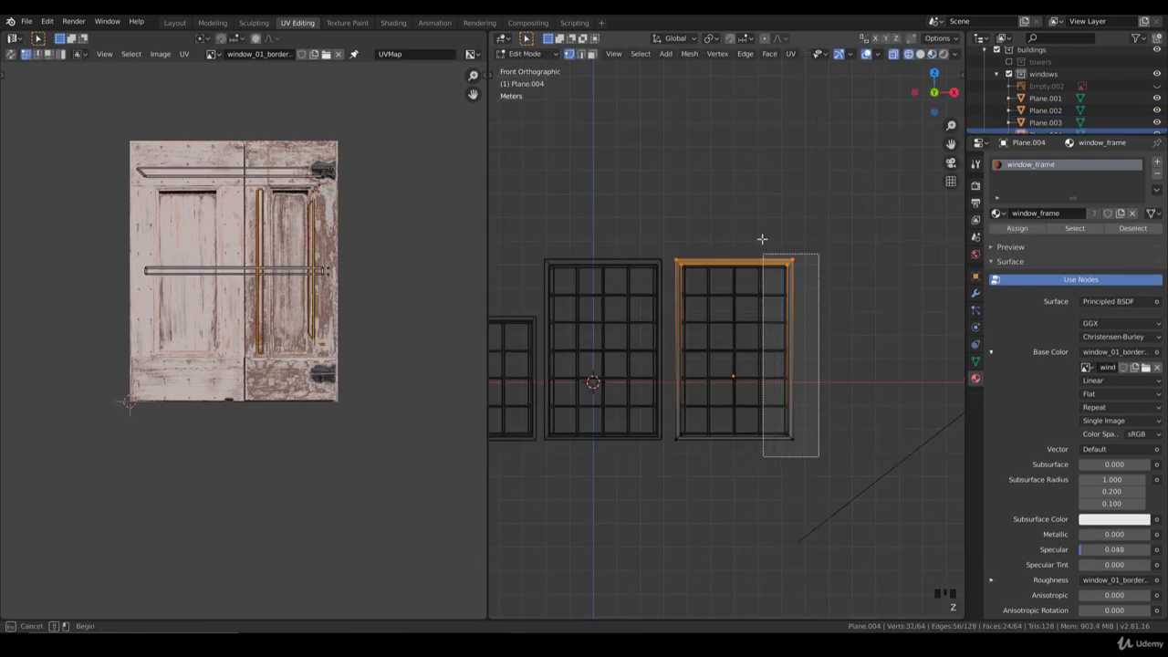
key(b)
key(g)
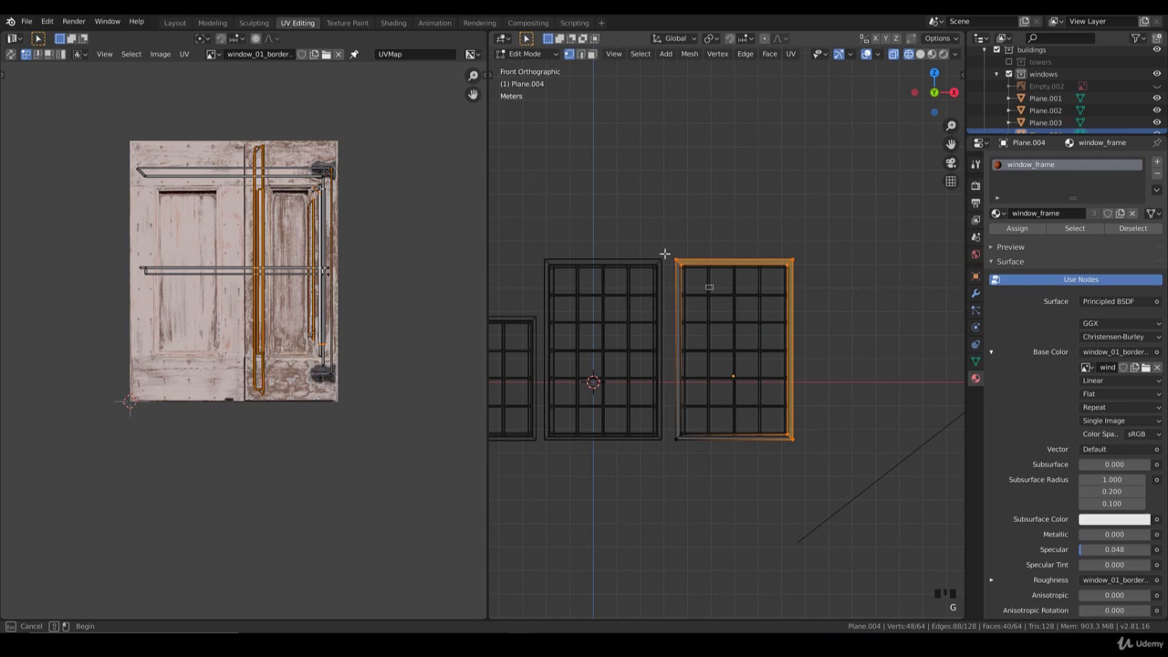
key(b)
key(g)
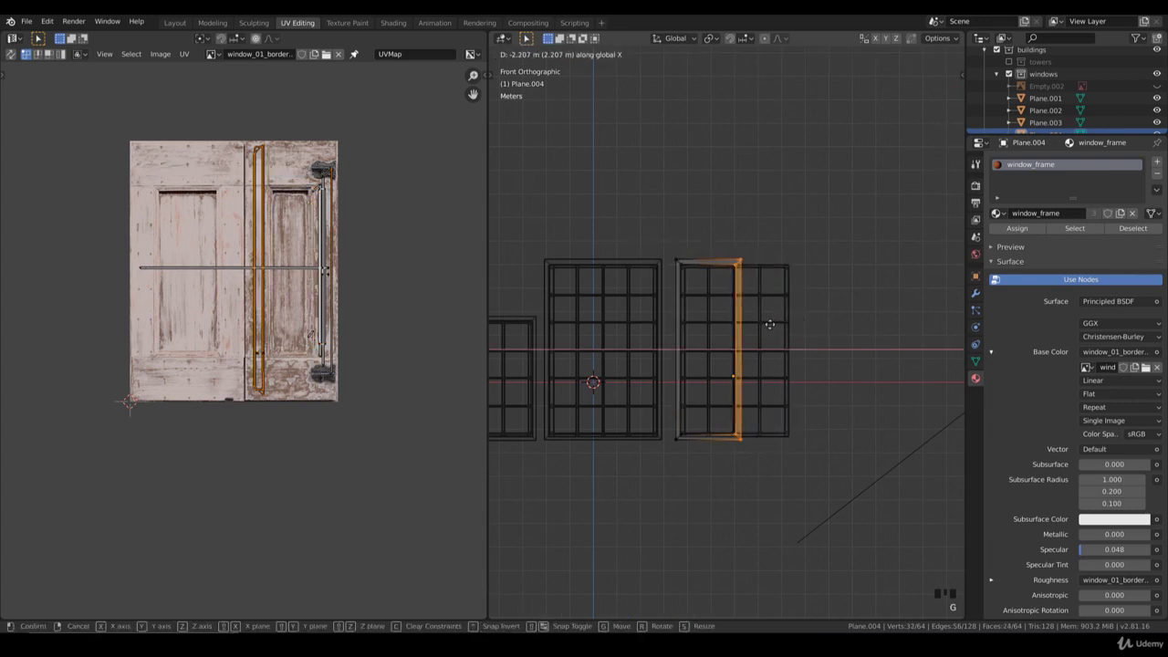
key(Tab)
click(780, 327)
Narrow the copied glass grid along X down to two columns.
key(b)
key(Tab)
key(b)
click(814, 409)
key(b)
key(x)
key(Tab)
key(z)
click(769, 369)
Orbit around the narrow copy to check frame and grid alignment, ending in front view.
drag(771, 379, 748, 346)
scroll(up, 3)
scroll(down, 3)
drag(708, 350, 741, 345)
scroll(down, 3)
drag(738, 356, 713, 370)
scroll(up, 3)
key(KP_1)
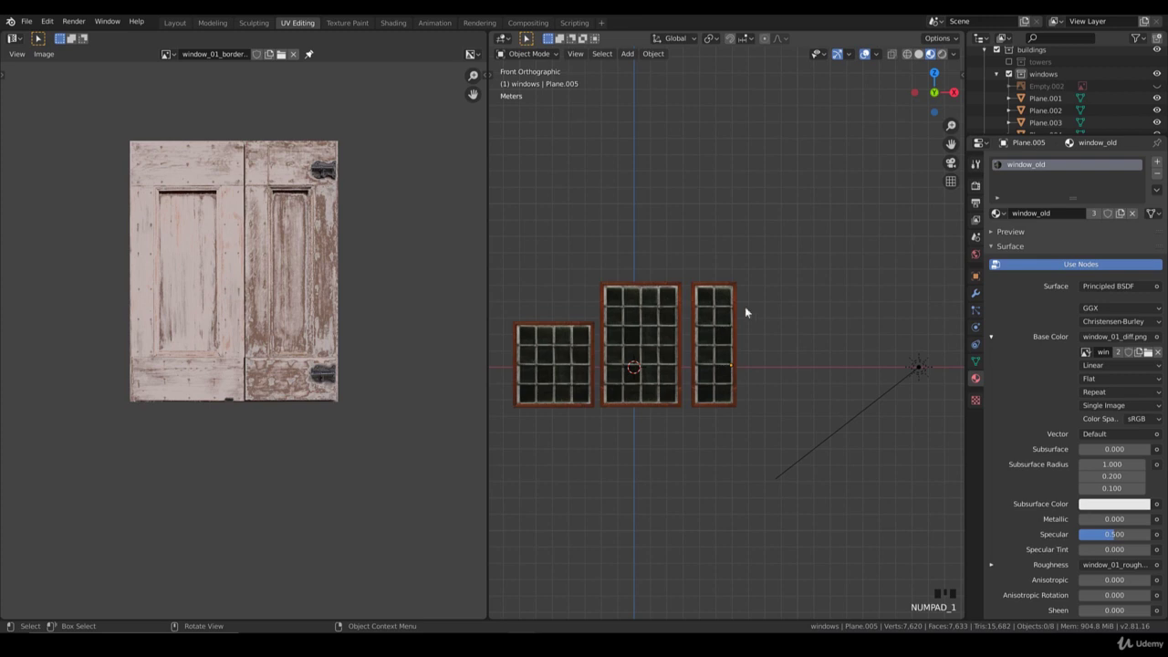
Select the narrow window's glass grid and view it in wireframe.
drag(776, 335, 752, 352)
scroll(up, 3)
click(730, 340)
key(Tab)
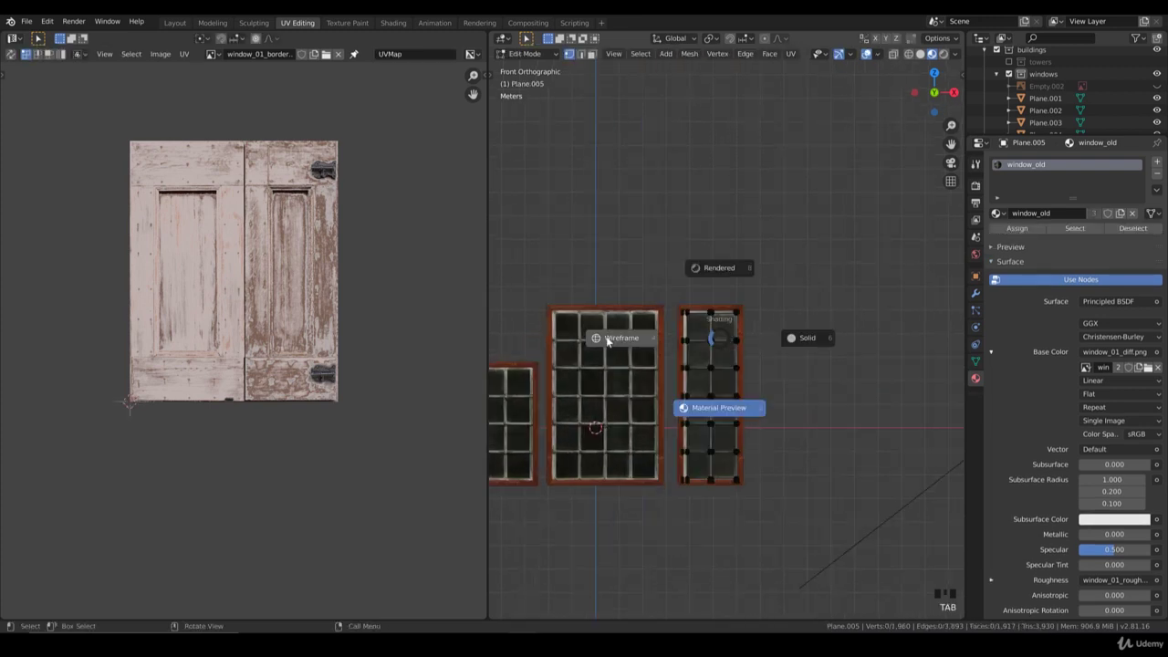
key(z)
scroll(up, 3)
Duplicate the grid's top row of panes and place the copy above.
click(757, 353)
key(b)
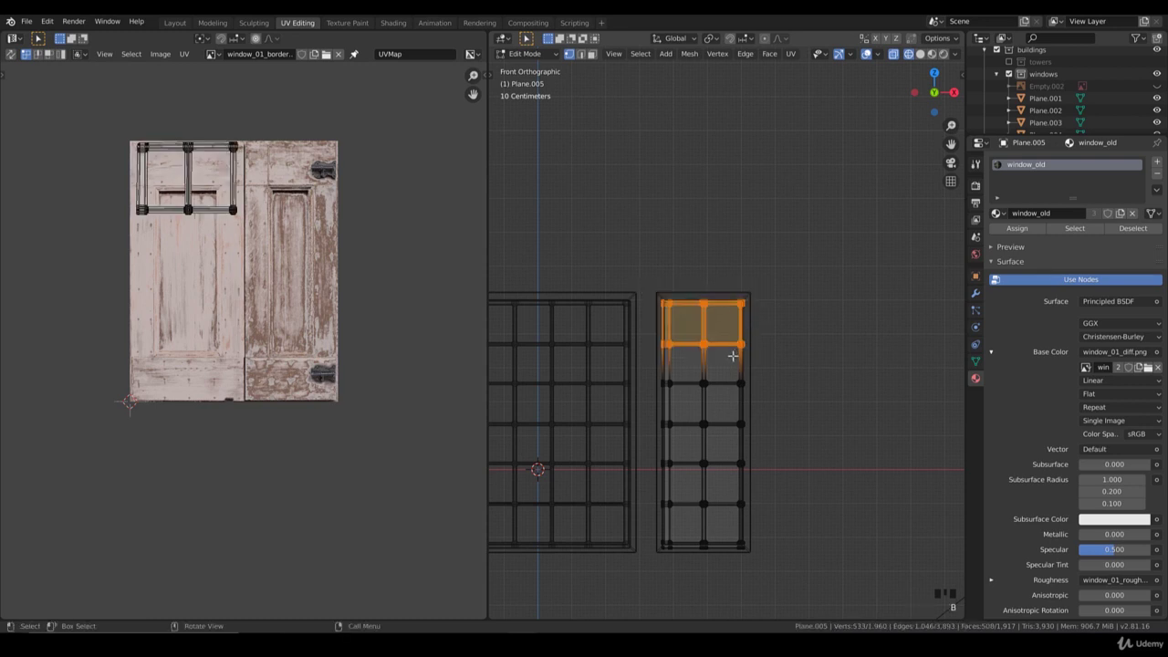
key(shift+d)
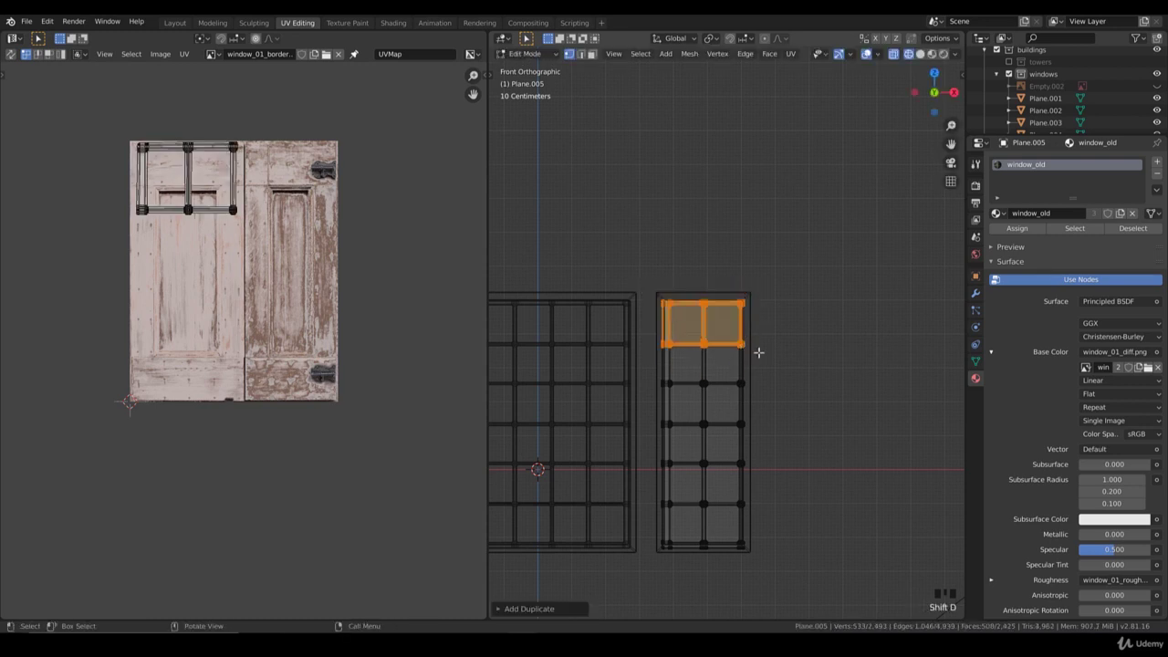
key(g)
key(g)
click(751, 316)
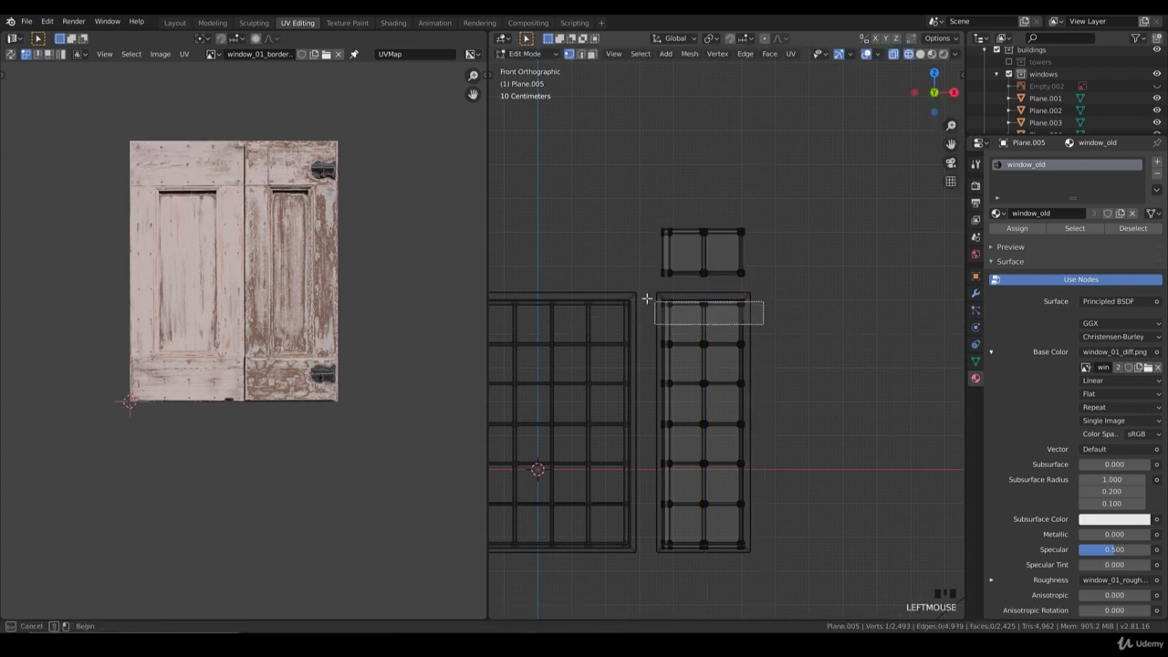
Delete the old top pane row and inspect the grid from several angles.
key(b)
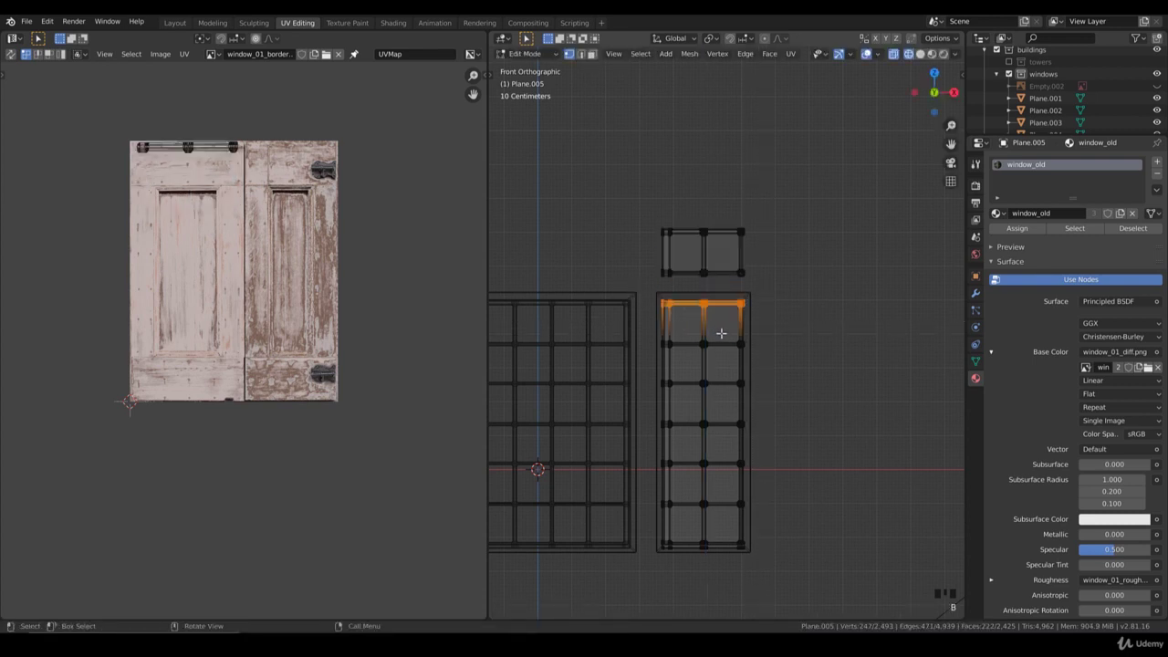
key(b)
key(x)
click(740, 284)
key(b)
key(g)
drag(777, 367, 752, 335)
scroll(up, 3)
drag(769, 340, 809, 342)
scroll(up, 3)
click(896, 321)
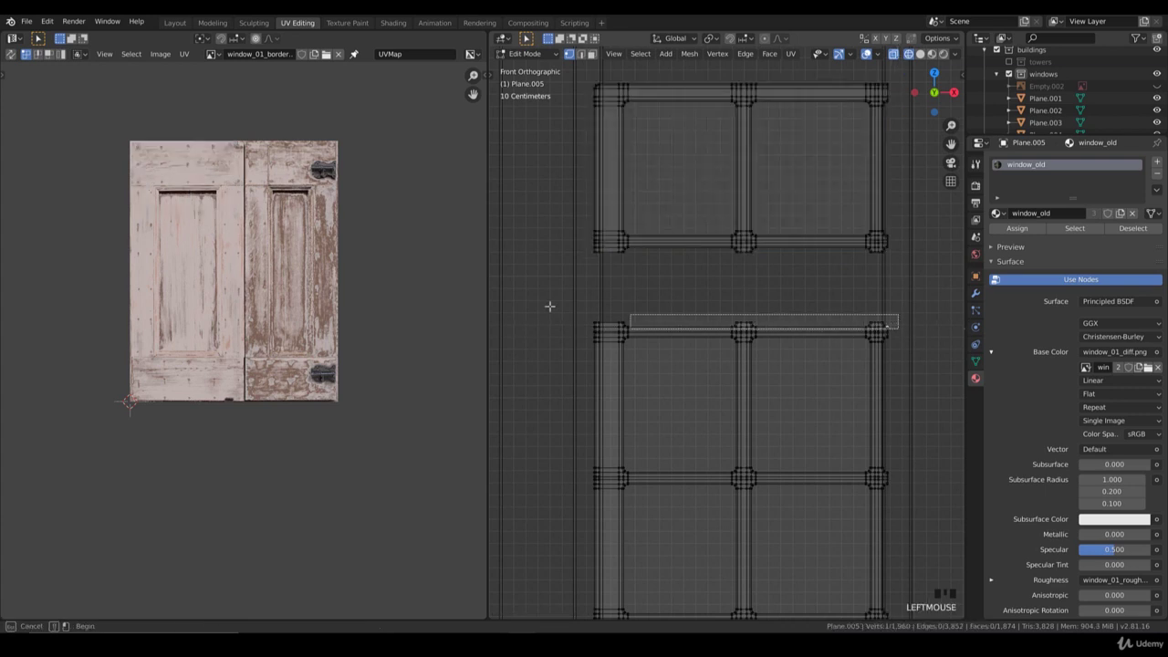
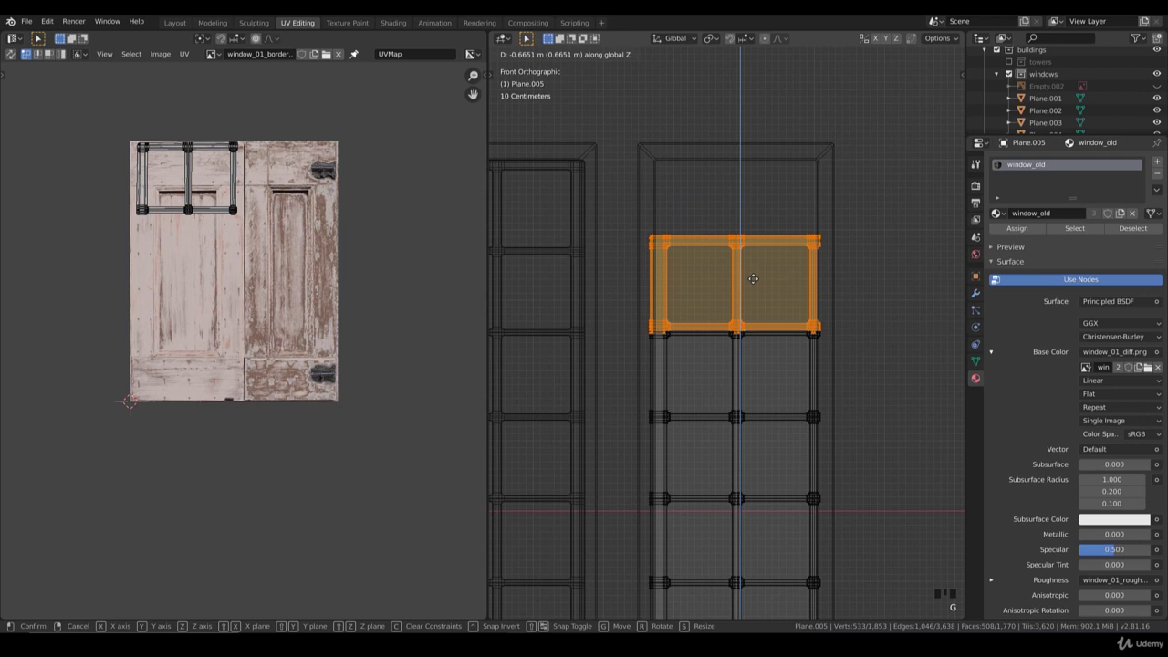
Lower the new top panes down onto the grid to shorten it.
scroll(up, 3)
key(g)
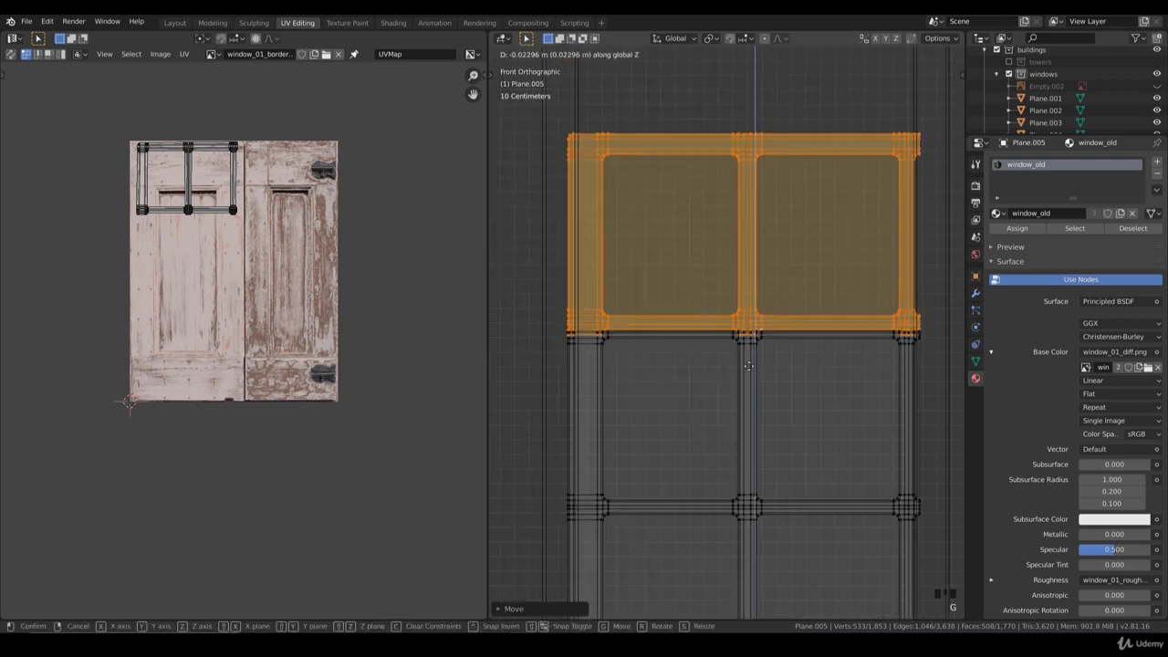
scroll(down, 3)
key(Tab)
click(773, 230)
Bring the narrow frame's top edge down to fit the shorter grid.
key(Tab)
click(785, 228)
key(b)
key(g)
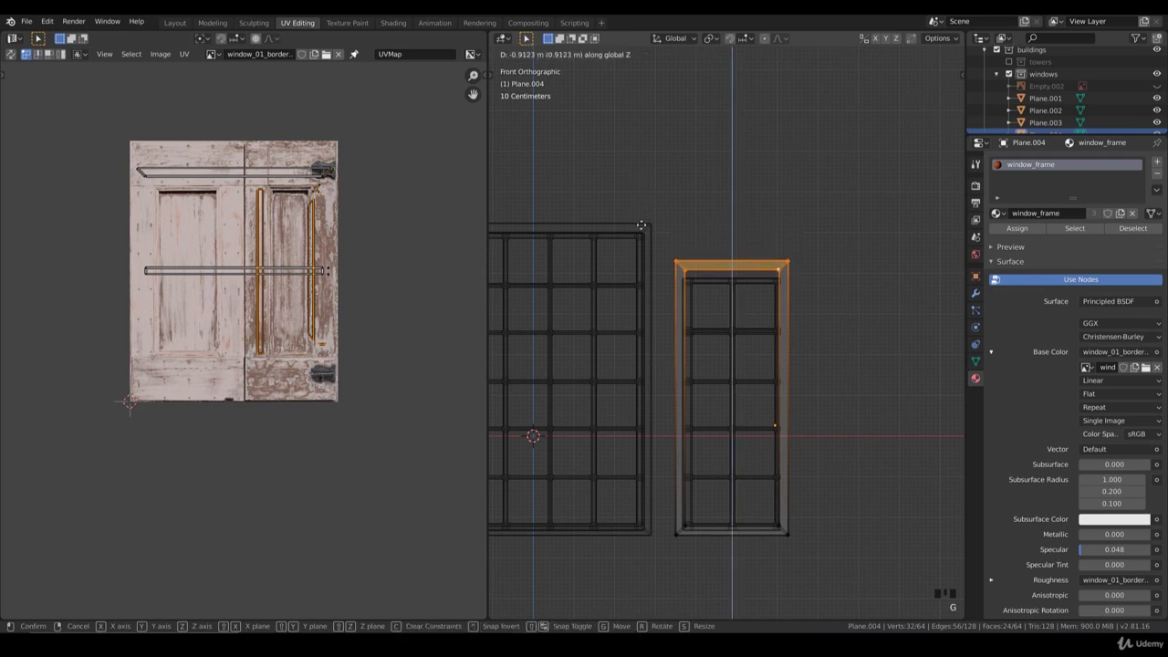
key(Tab)
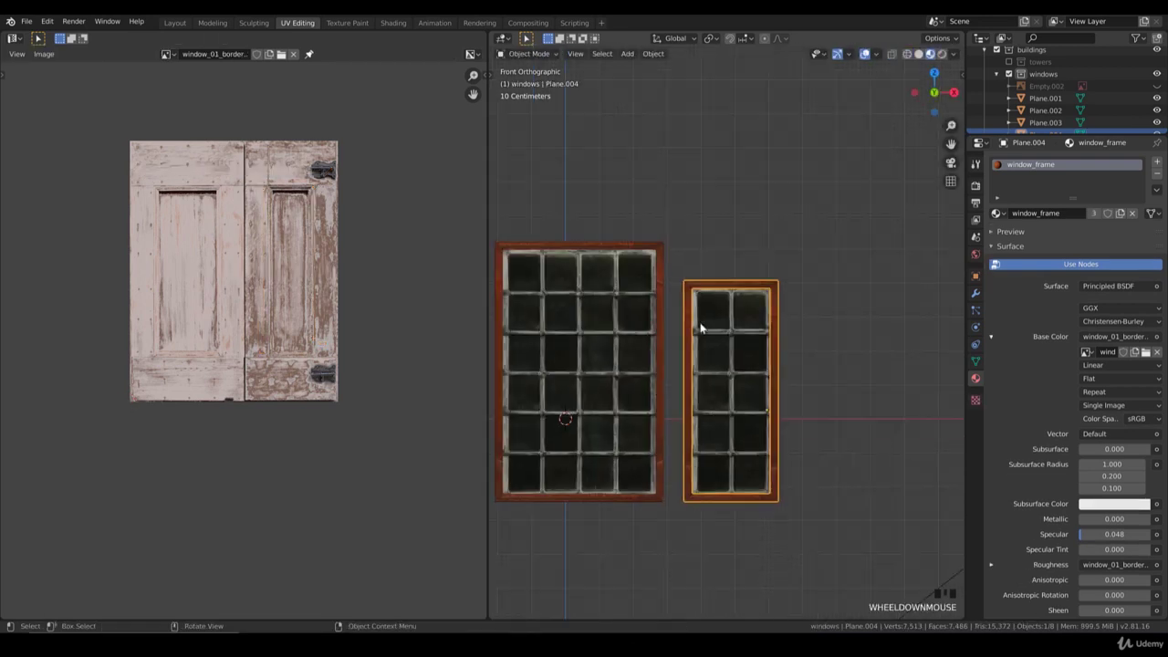
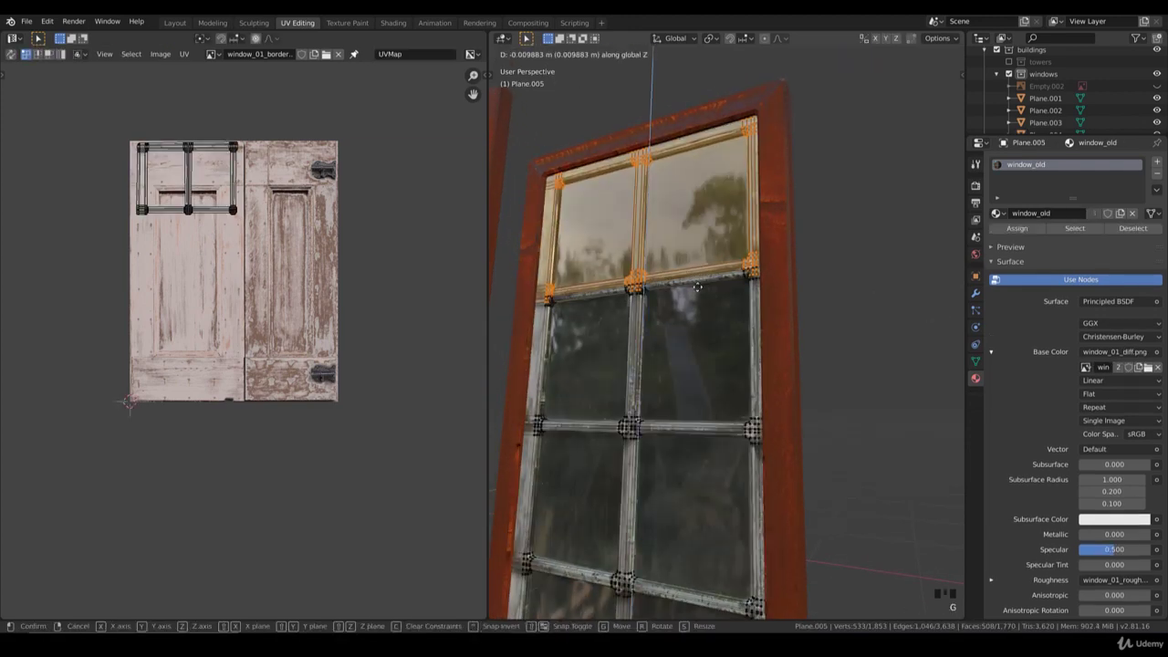
key(Tab)
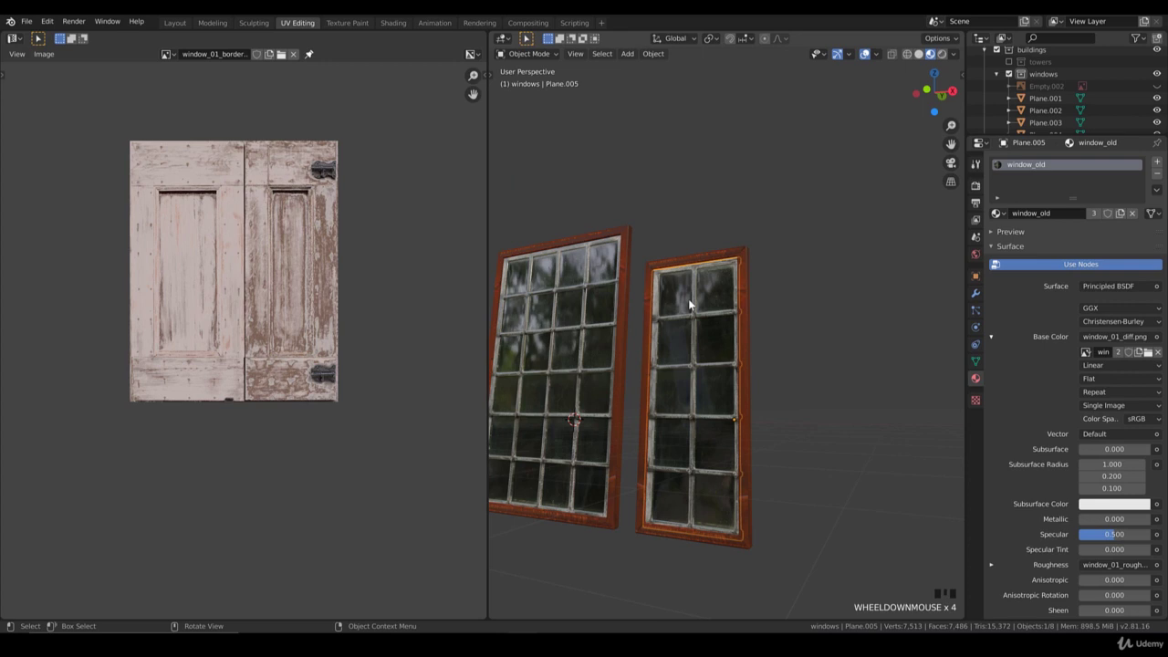
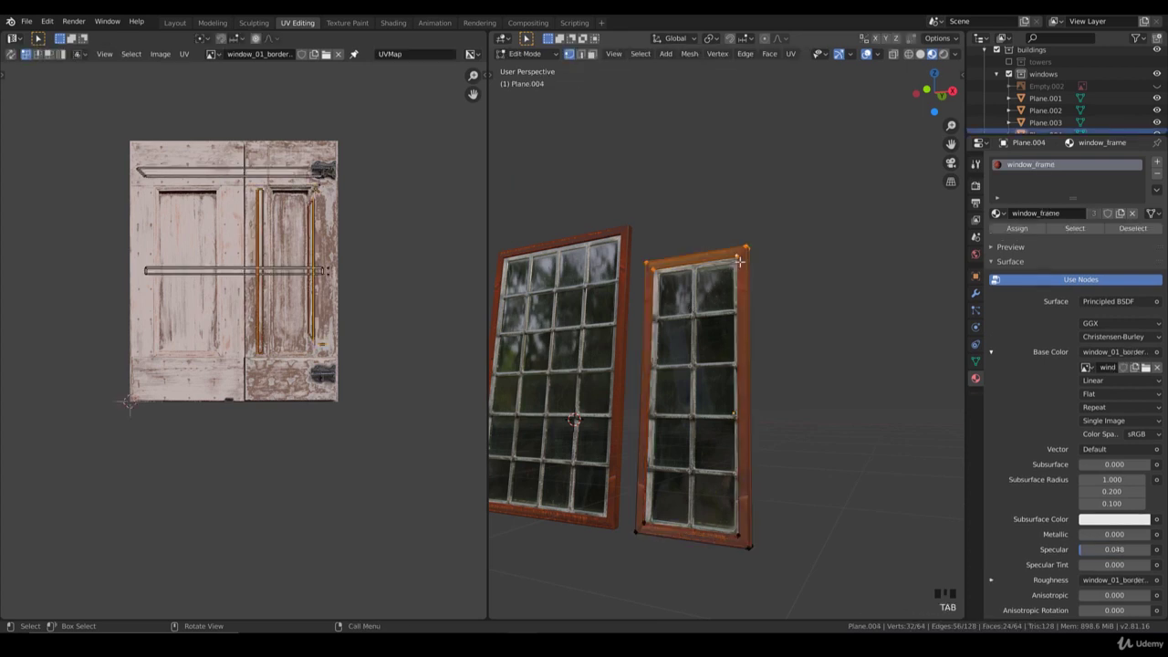
Nudge the narrow frame's corner vertices into place and return to front view of all three windows.
key(g)
key(Tab)
scroll(down, 3)
drag(718, 328, 797, 324)
scroll(up, 3)
drag(783, 345, 768, 334)
scroll(down, 3)
drag(743, 351, 739, 360)
key(KP_1)
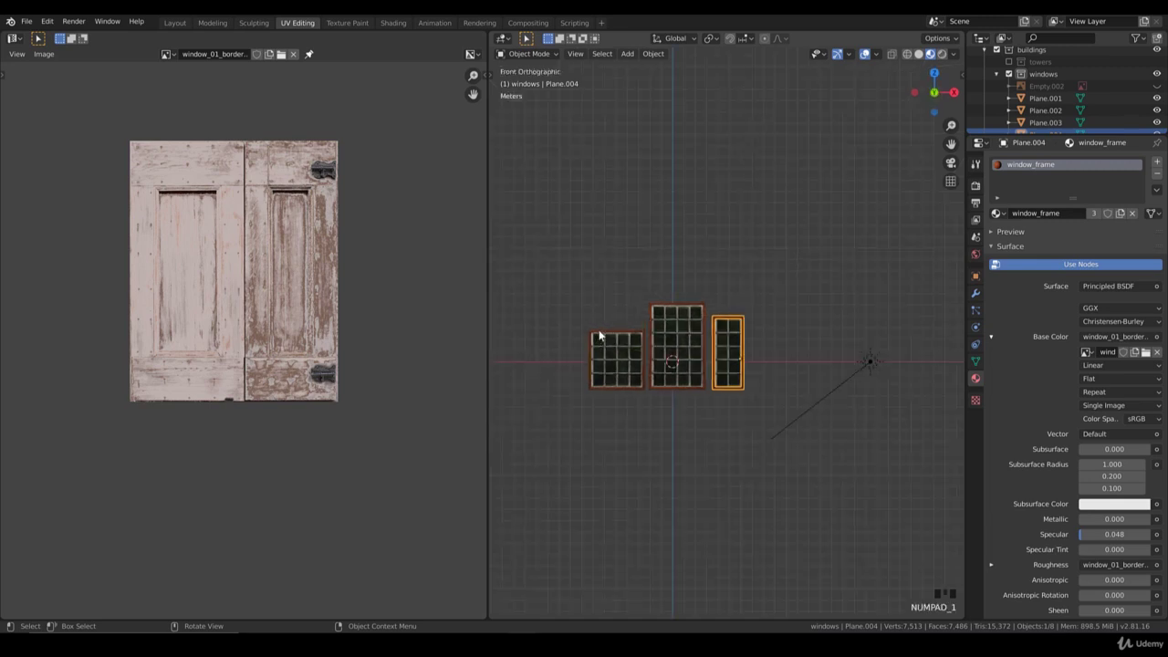